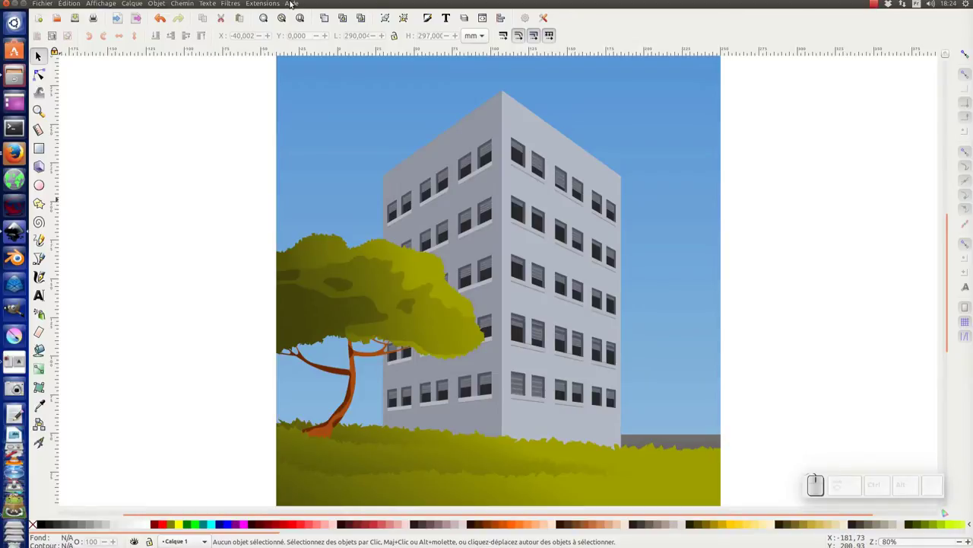
- Show the À propos d'Inkscape window with the 0.92 devel version details from the Aide menu
left_click(294, 6)
left_click(335, 119)
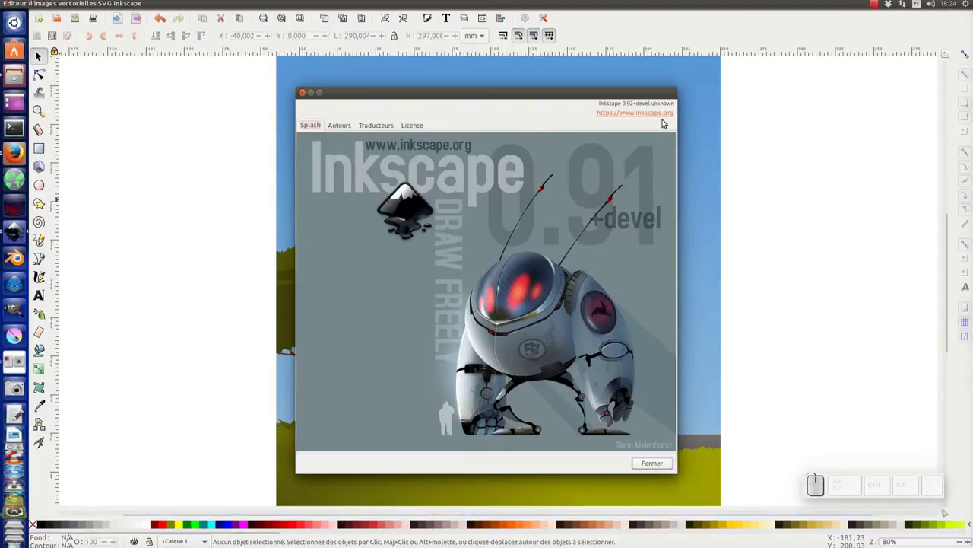
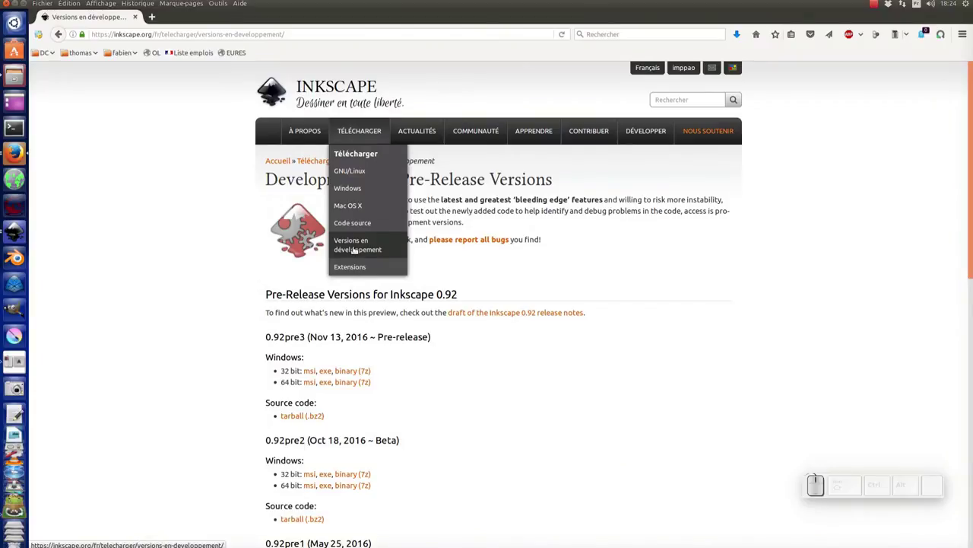
- Go to the Versions en développement download page and scroll through the 0.92 pre-release and trunk builds
left_click(218, 269)
scroll("down", 3)
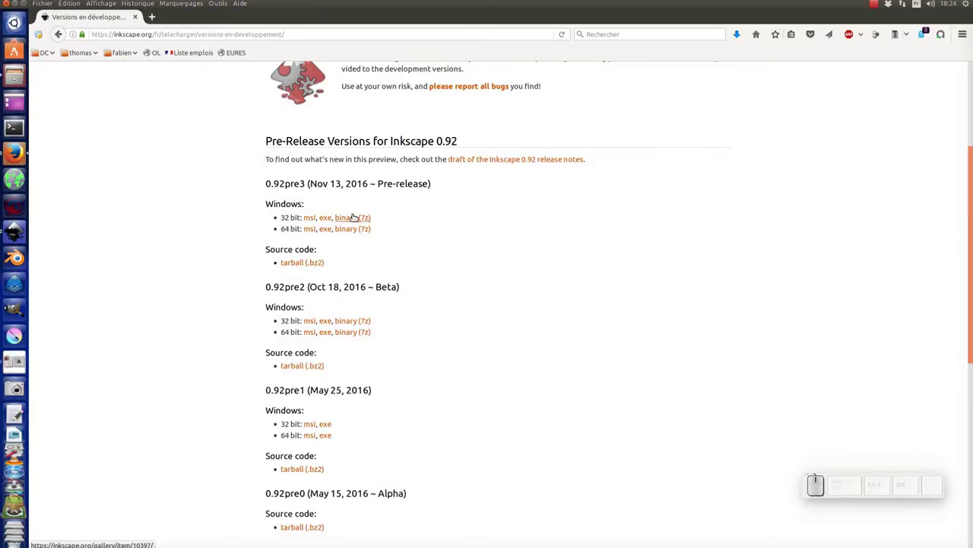
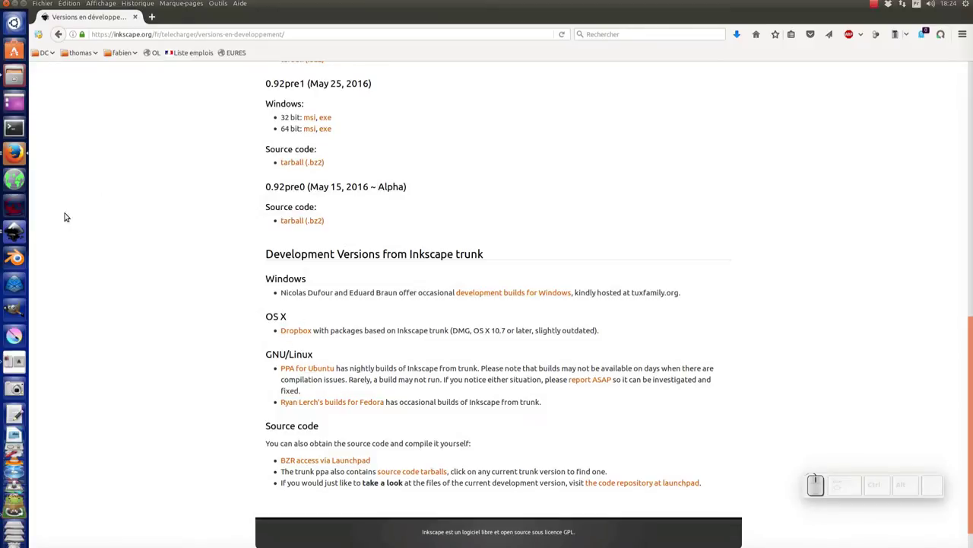
- Return to the drawing, close the About window and select the building's right facade group
left_click(23, 234)
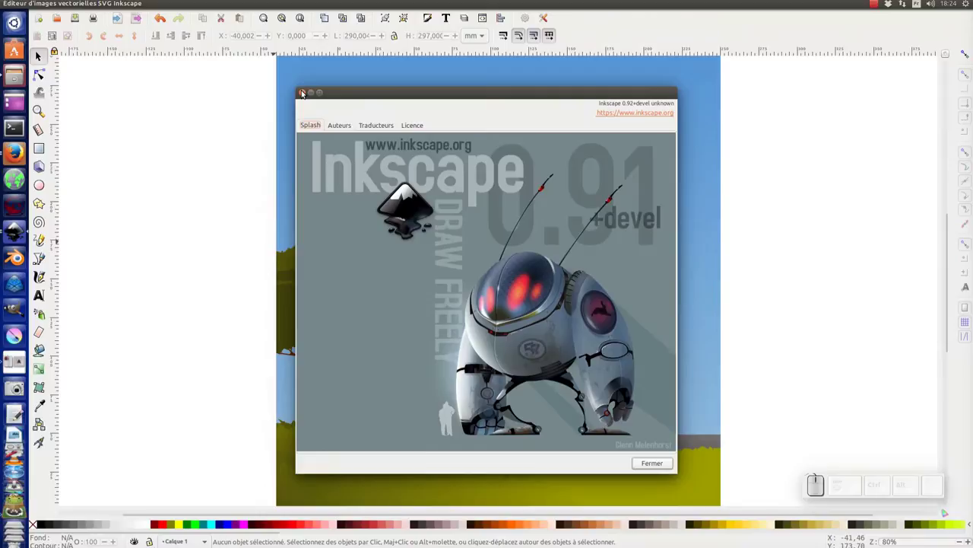
left_click(305, 95)
left_click_drag(490, 205, 529, 155)
left_click(529, 155)
middle_click(632, 230)
left_click_drag(562, 219, 578, 218)
middle_click(572, 219)
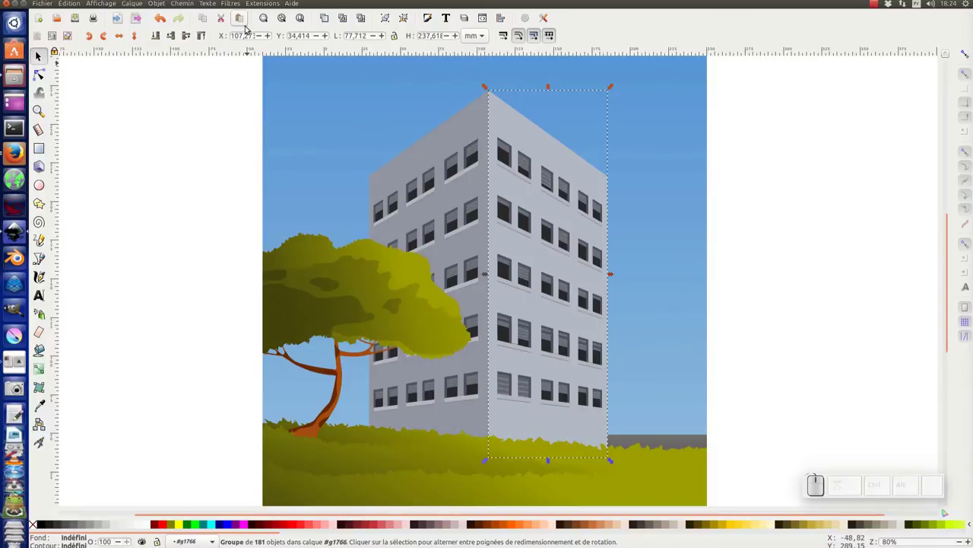
- Apply the Perspective et enveloppe path effect to the facade via Chemin > Effets de chemin
left_click(191, 7)
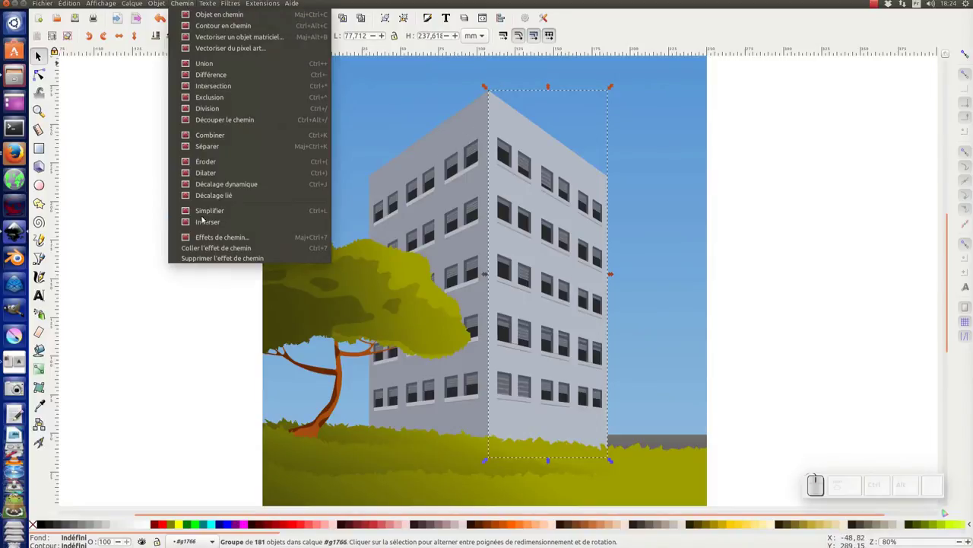
left_click(216, 238)
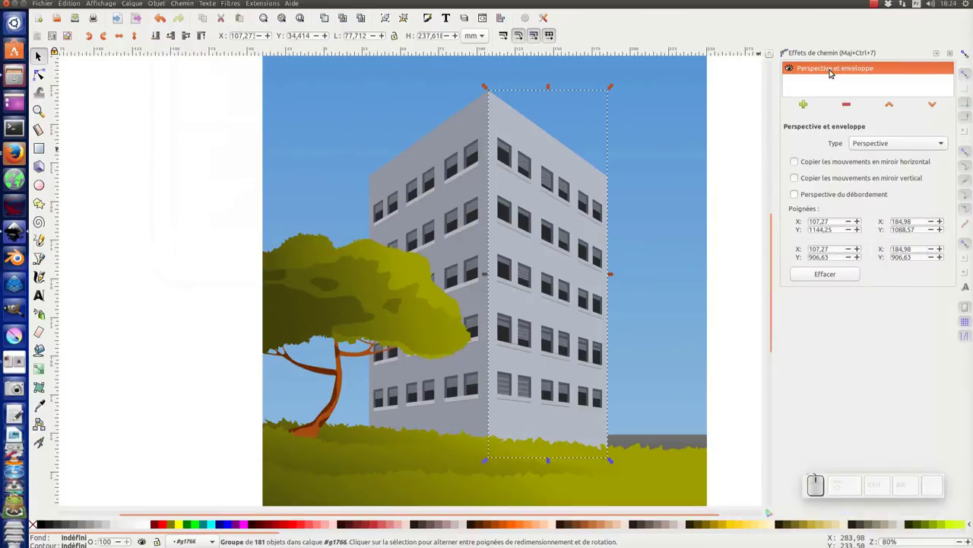
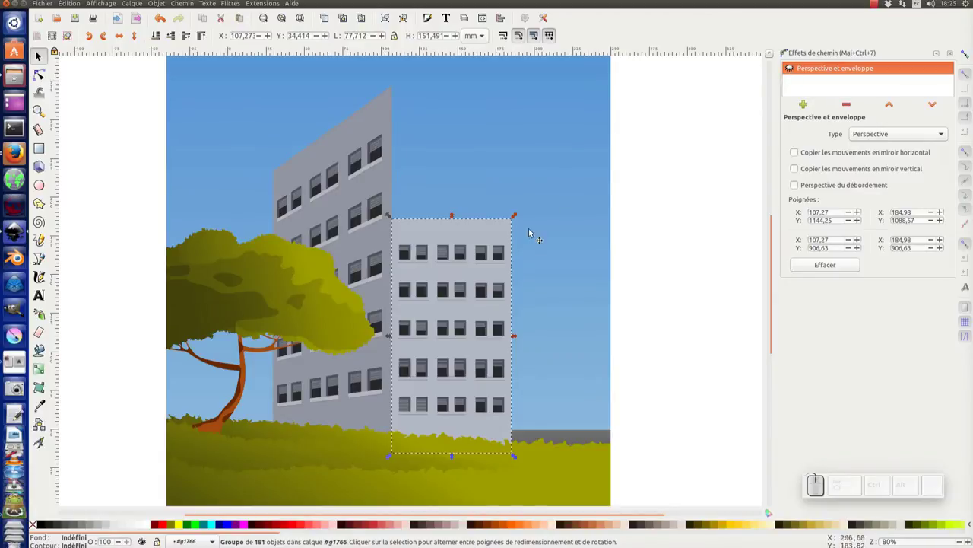
- Zoom in on the flattened facade and undo the effect so it regains its angled perspective
left_click(448, 253)
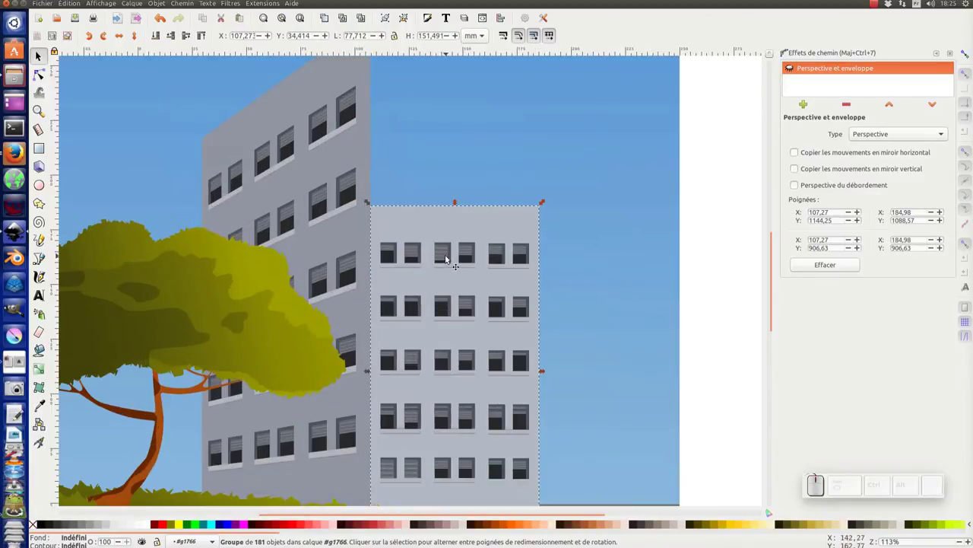
left_click(451, 256)
left_click(793, 70)
middle_click(610, 168)
middle_click(455, 200)
left_click(454, 185)
left_click(454, 187)
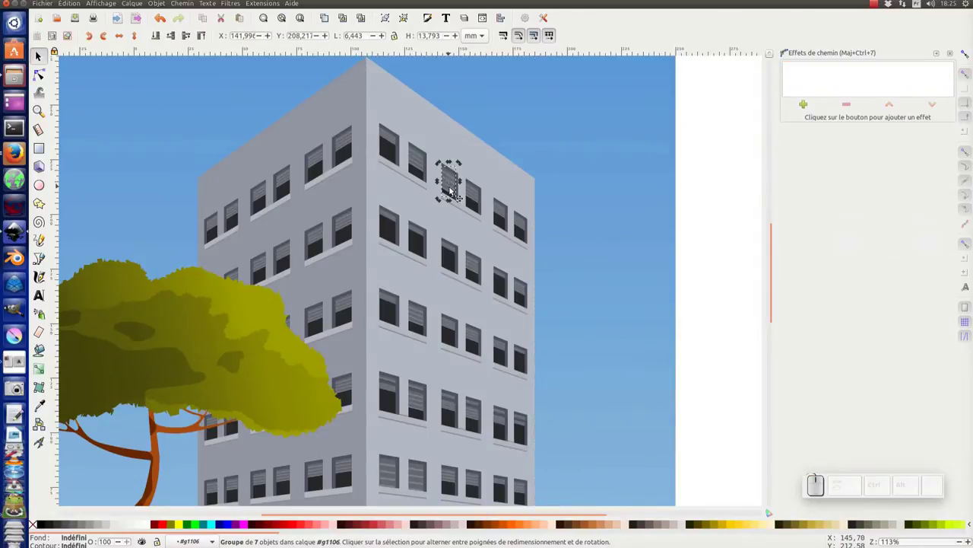
- Enter one window group on the facade and select its seven paths with the node tool
left_click(456, 194)
left_click(452, 185)
left_click(452, 186)
key("ctrl+a")
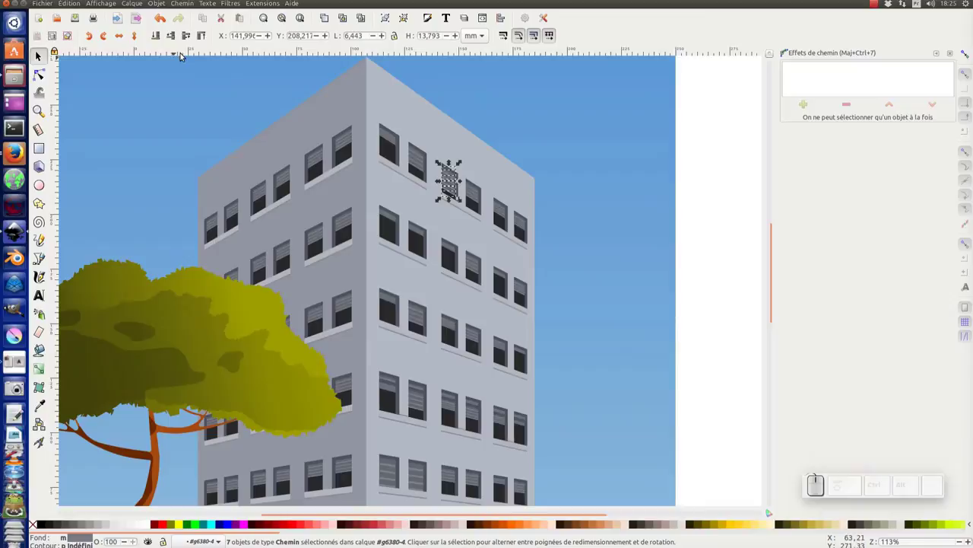
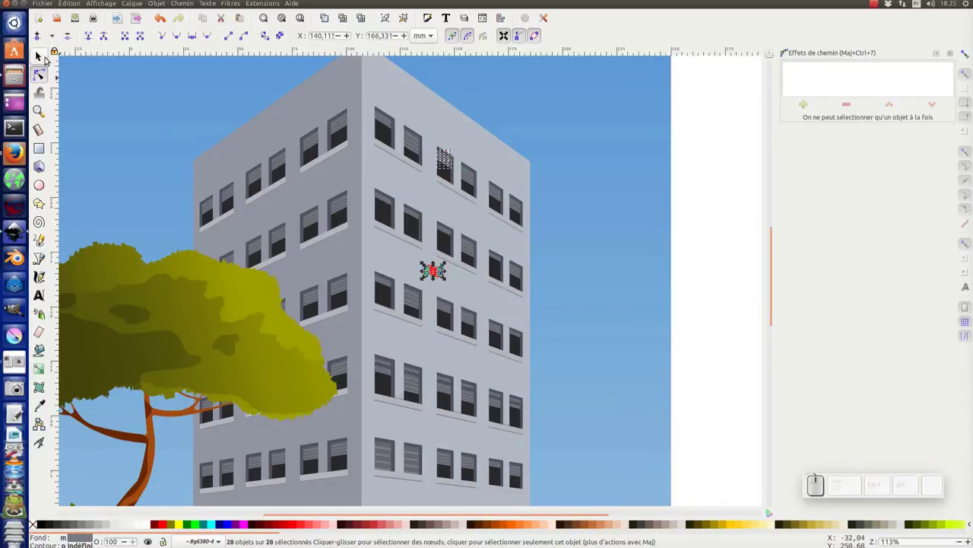
- Switch back to the selector, zoom out and select the whole building drawing
left_click(46, 59)
left_click(692, 178)
key("KP_Subtract")
middle_click(584, 325)
left_click_drag(184, 80, 552, 339)
left_click(523, 284)
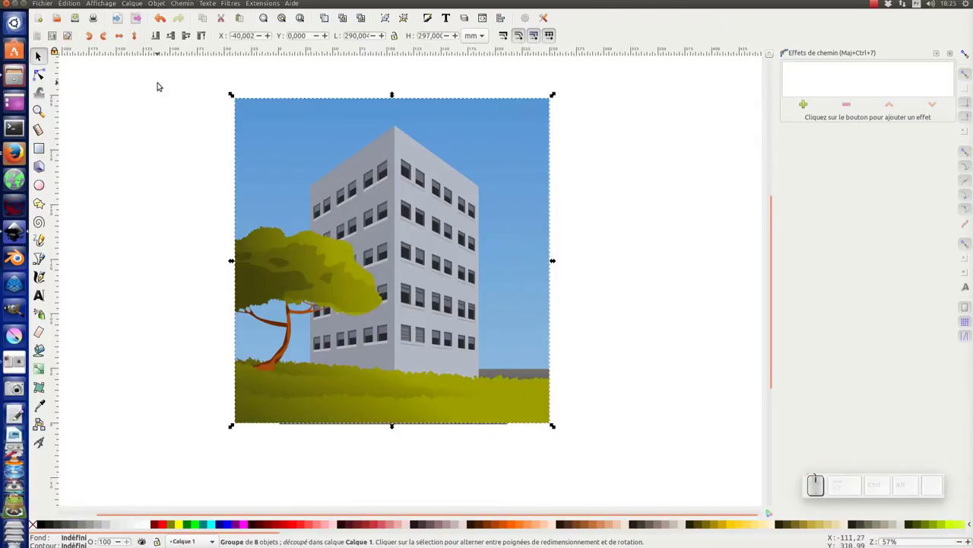
- Export the selected drawing as 16dc_immeuble.png to the Bureau folder
left_click(53, 4)
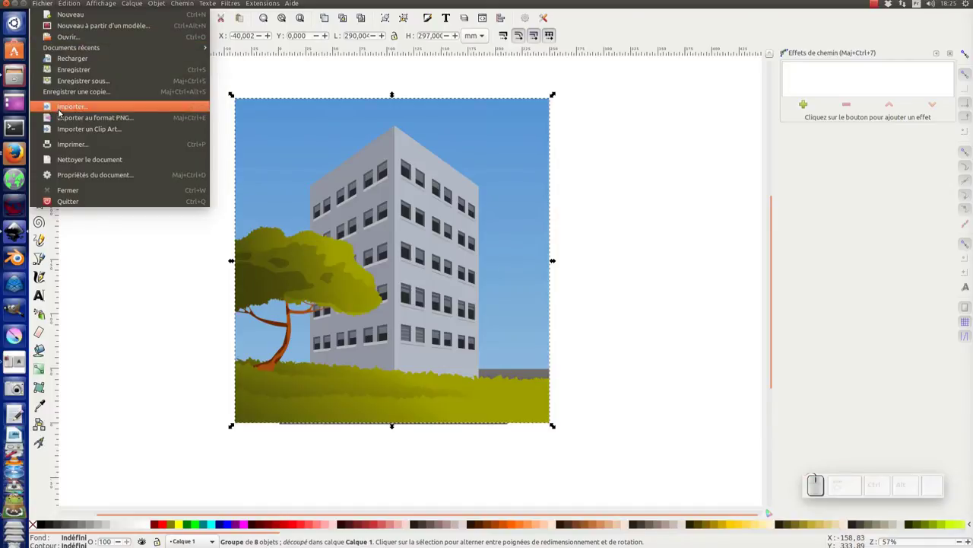
left_click(64, 116)
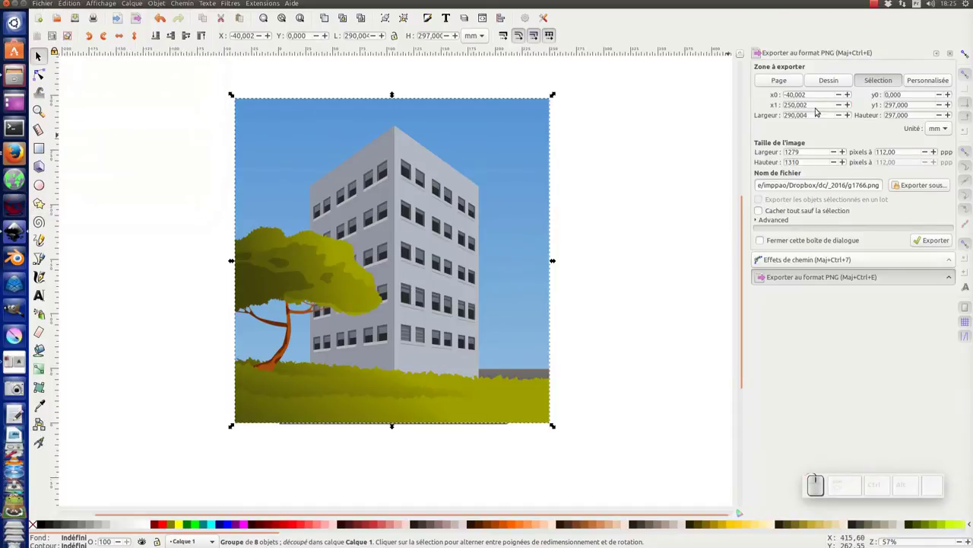
left_click(873, 79)
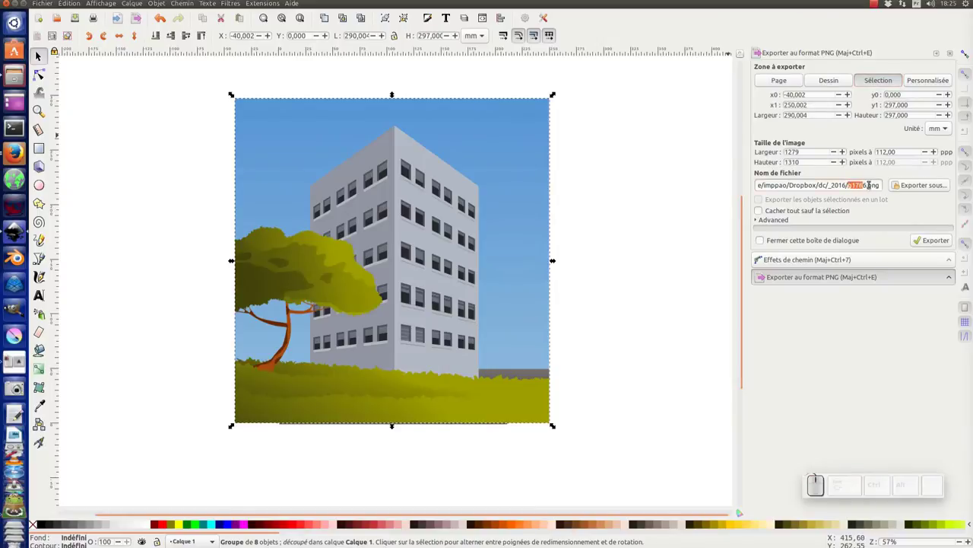
left_click(903, 188)
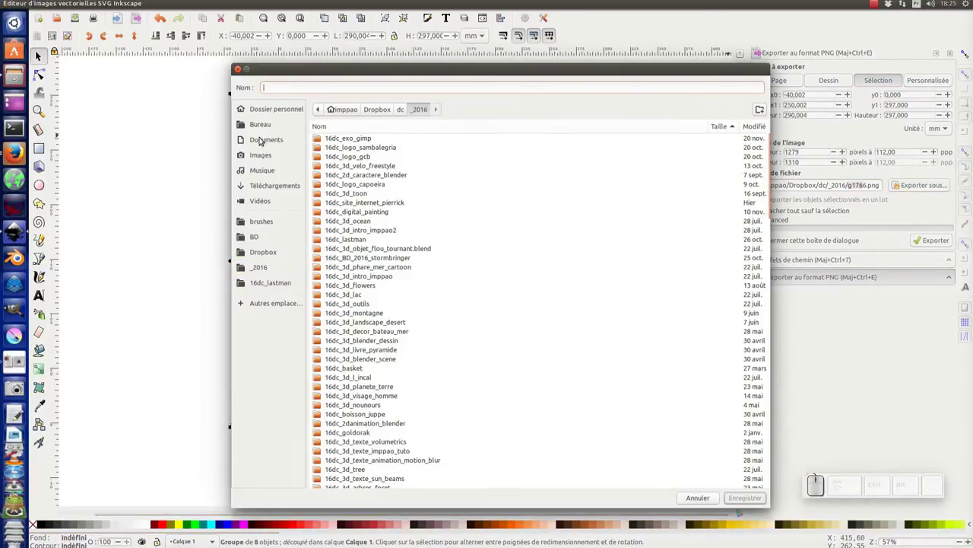
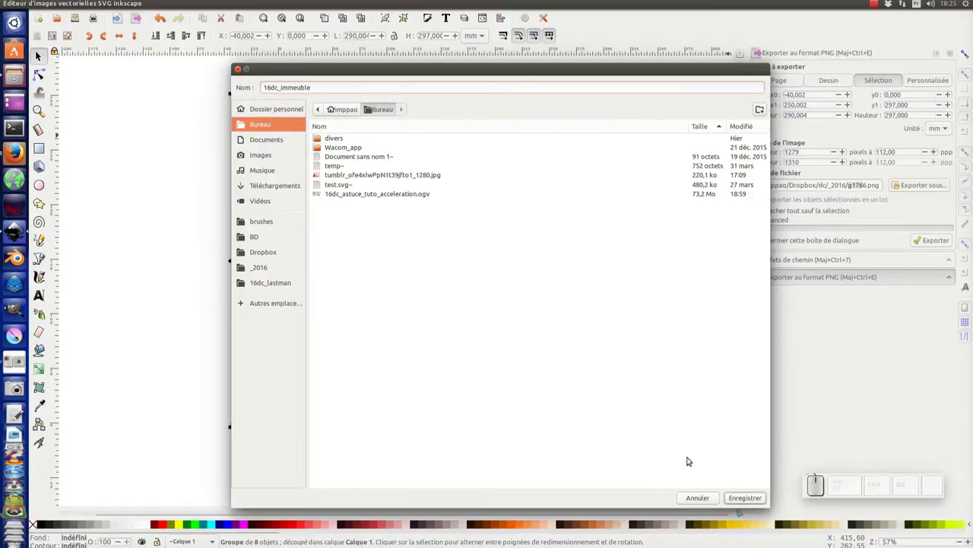
left_click(755, 504)
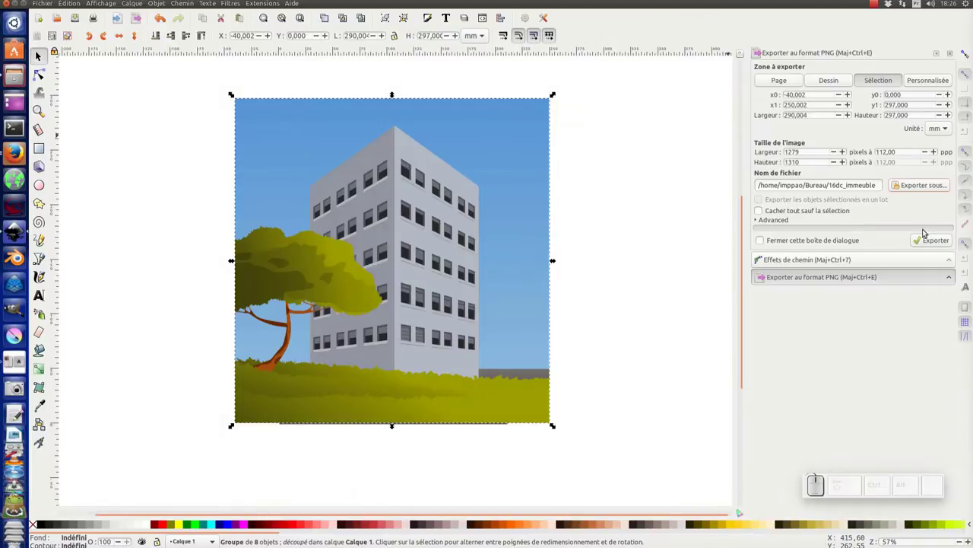
left_click(931, 242)
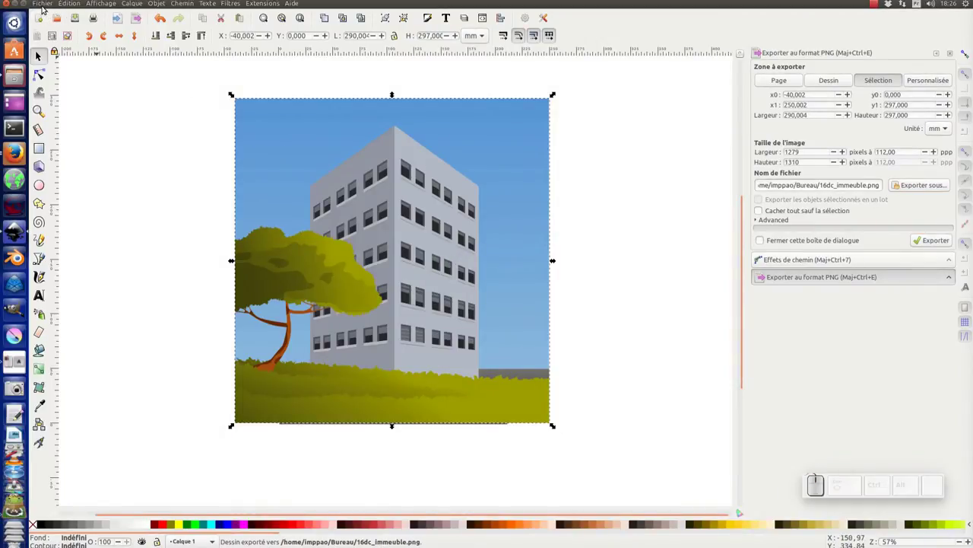
- Start a new blank document from the Fichier menu
left_click(46, 3)
left_click(51, 19)
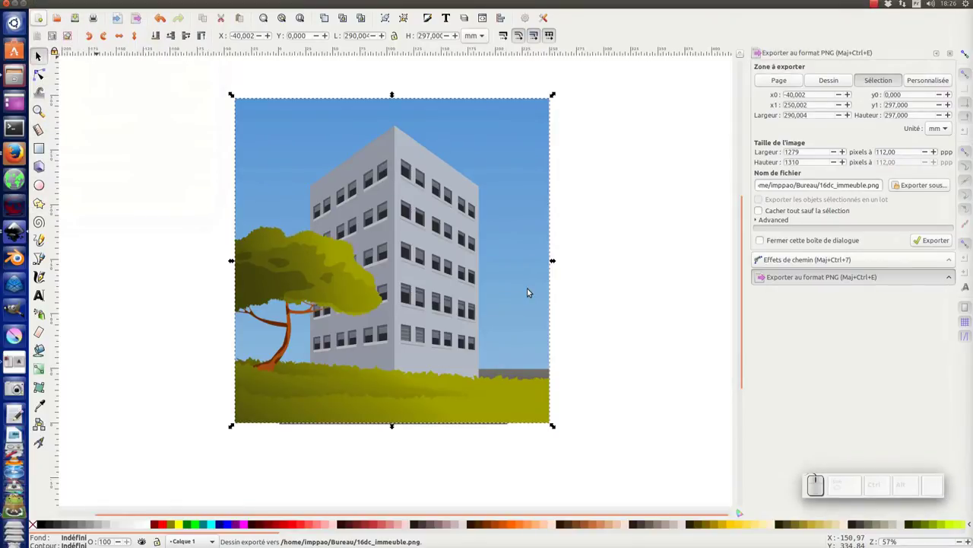
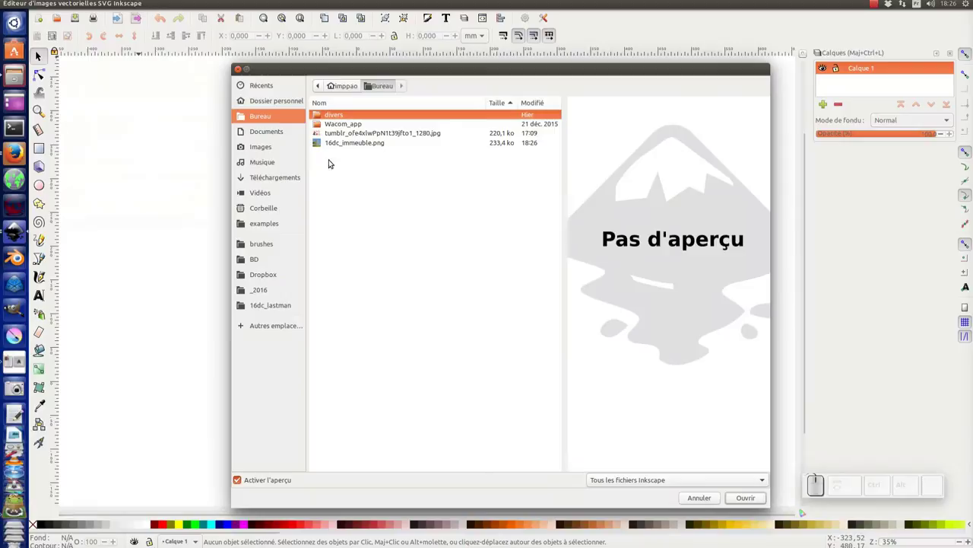
- Import 16dc_immeuble.png as an embedded bitmap and drag it to the left of the page
left_click(354, 142)
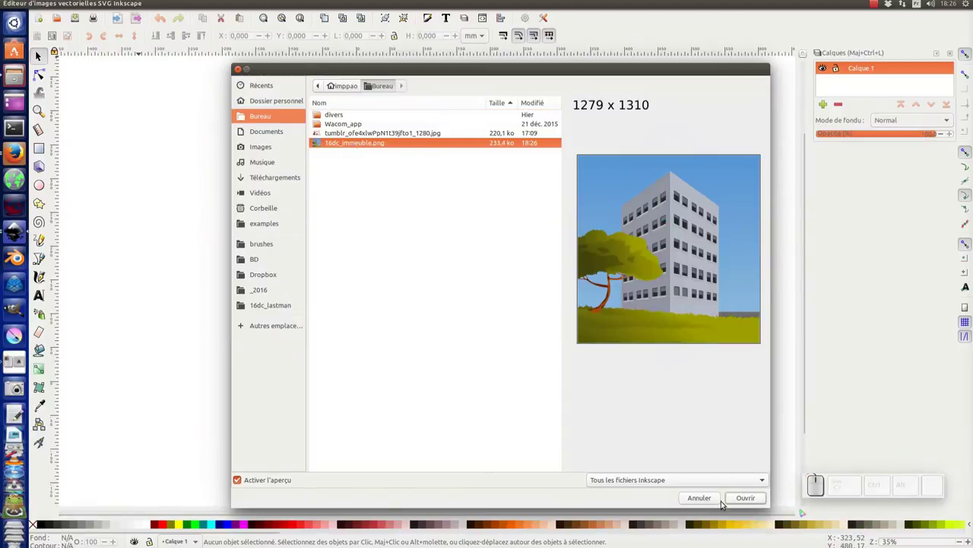
left_click(741, 497)
left_click_drag(670, 422, 459, 275)
middle_click(466, 273)
left_click_drag(424, 240, 349, 218)
middle_click(350, 218)
middle_click(339, 211)
left_click_drag(324, 225, 250, 147)
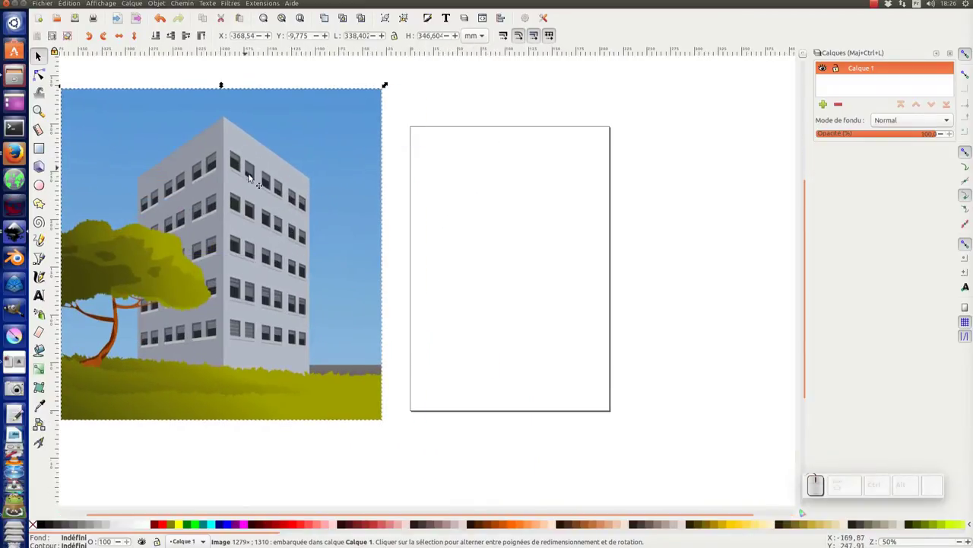
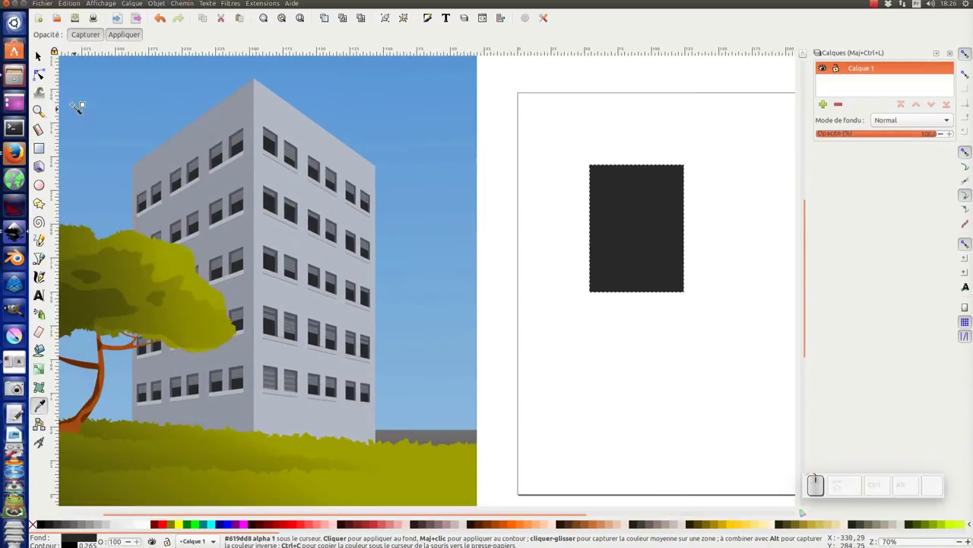
- Sample a dark colour from the building and draw the dark window rectangle, nudging it into place
left_click(46, 57)
left_click_drag(612, 227, 451, 226)
left_click_drag(450, 226, 623, 195)
left_click(623, 194)
left_click_drag(603, 198, 501, 243)
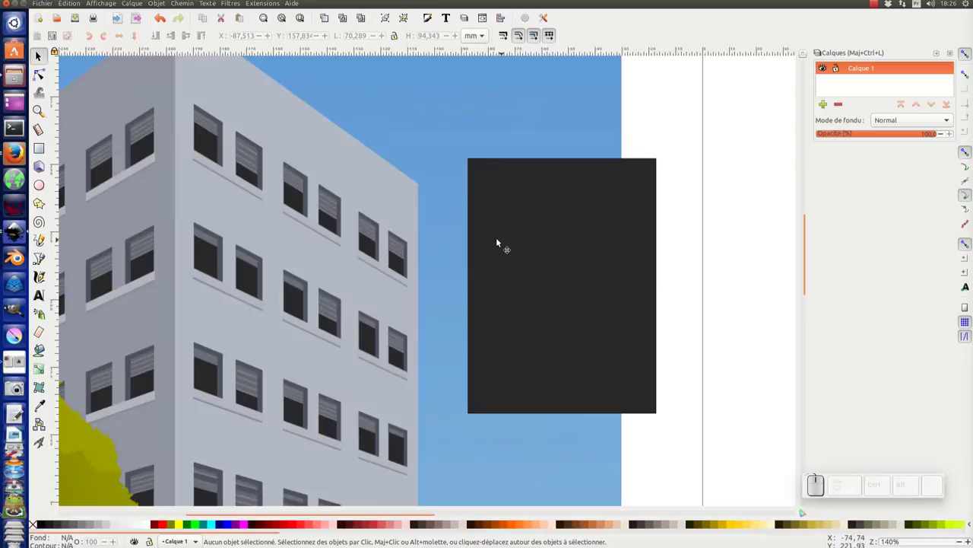
left_click_drag(521, 240, 508, 206)
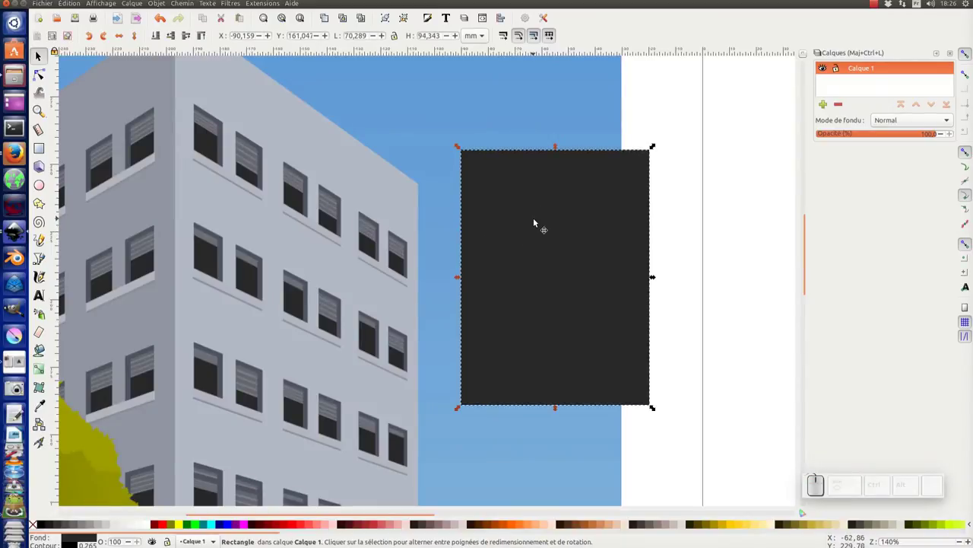
- Draw a thin band about 20 mm tall along the top of the dark rectangle
left_click(331, 17)
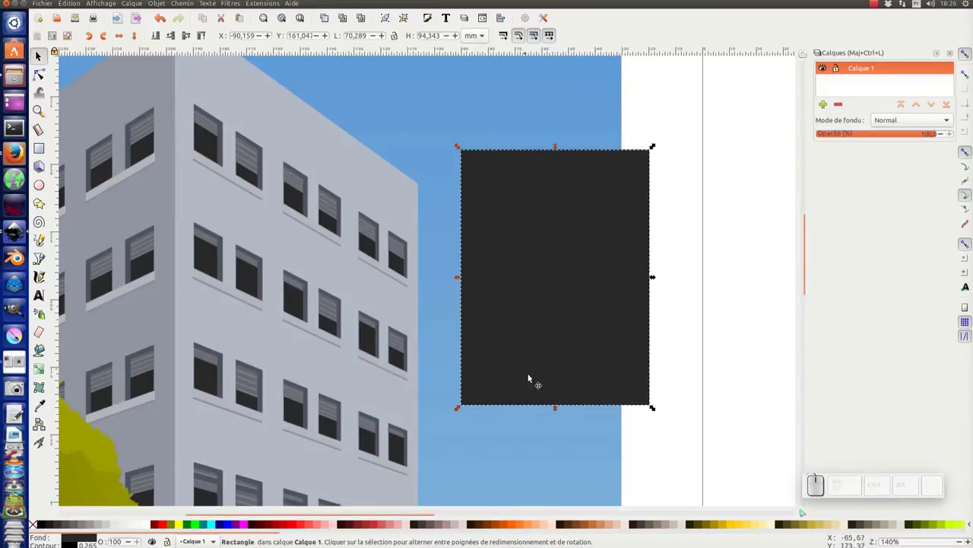
left_click_drag(559, 409, 954, 45)
left_click(965, 52)
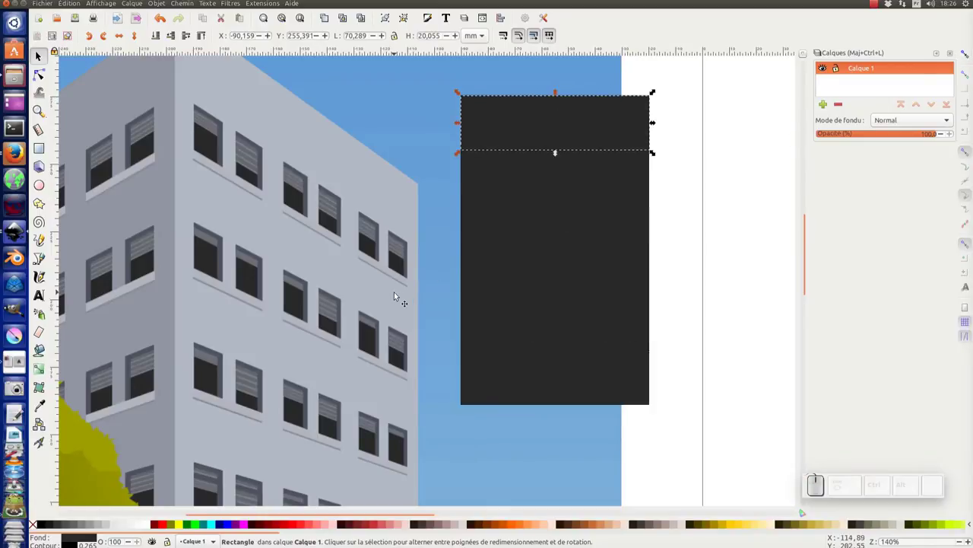
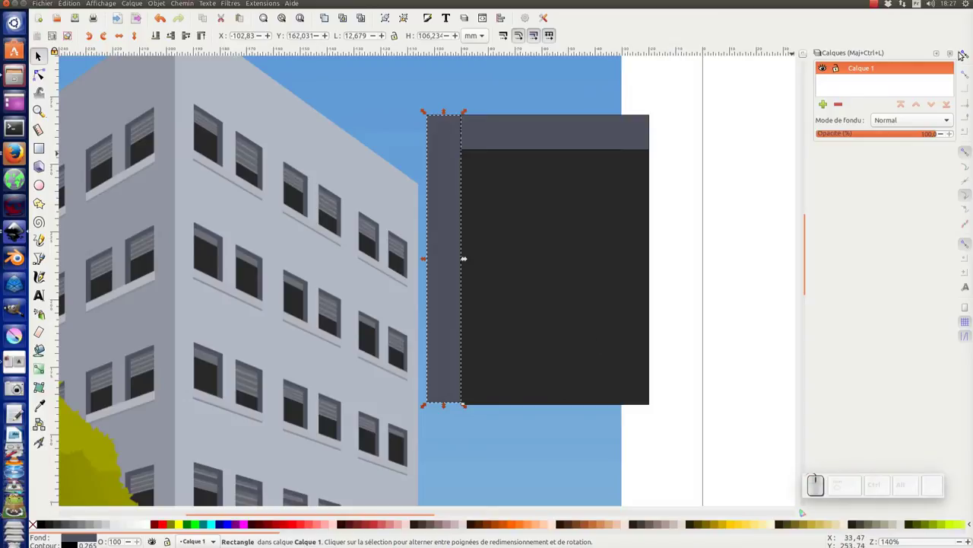
- Enable snapping between bounding box corners in the snap controls
left_click(971, 55)
left_click(968, 76)
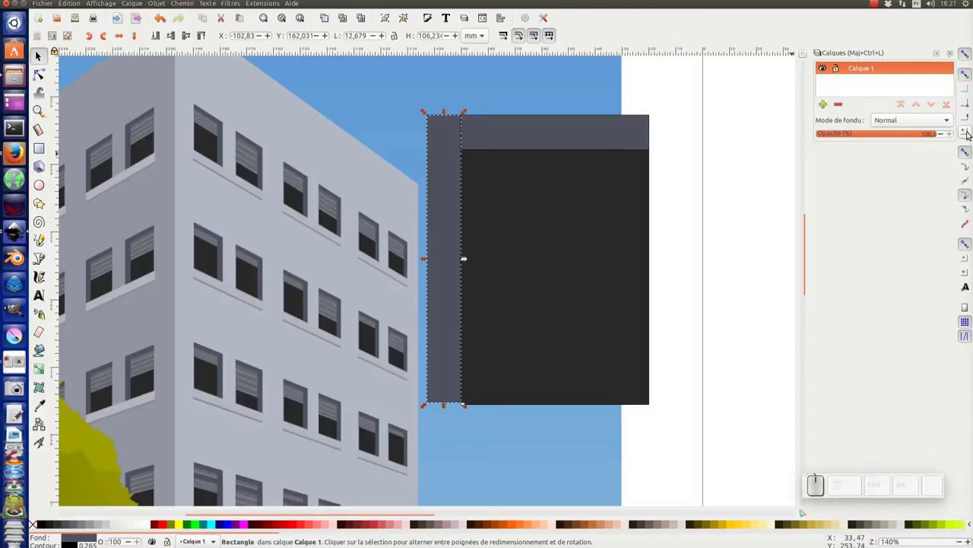
left_click(970, 103)
left_click(449, 406)
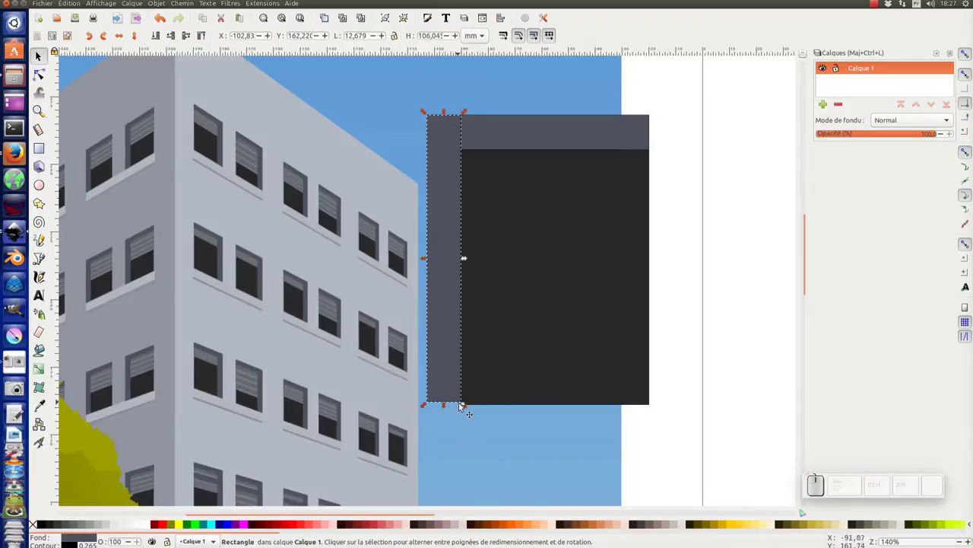
- Draw the narrow left strip and snap its top and bottom to the window's edges
left_click_drag(469, 408, 834, 177)
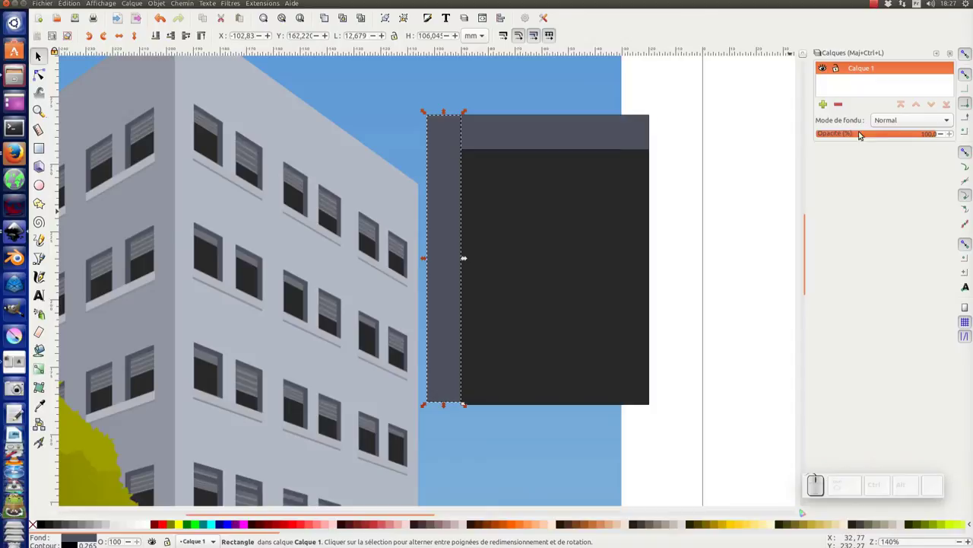
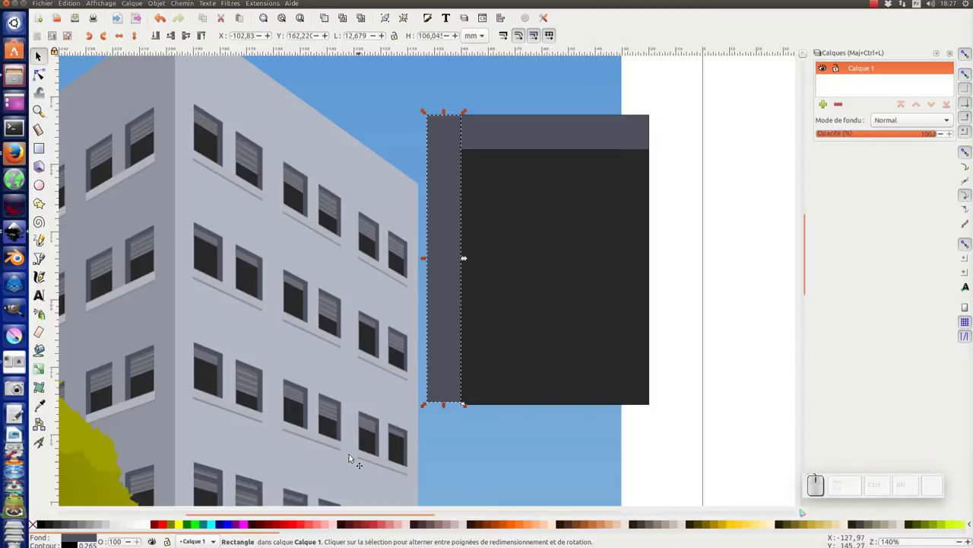
left_click_drag(466, 406, 471, 167)
left_click_drag(443, 349, 458, 165)
left_click_drag(466, 120, 452, 124)
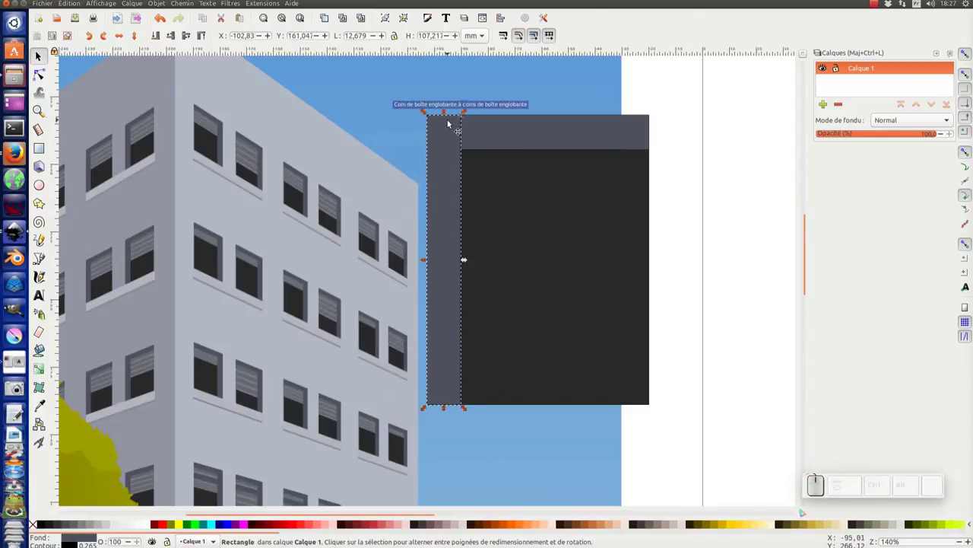
left_click(715, 161)
left_click(562, 129)
- Select the three window rectangles and set their stroke to none in Fill and Stroke
left_click_drag(452, 145, 482, 239)
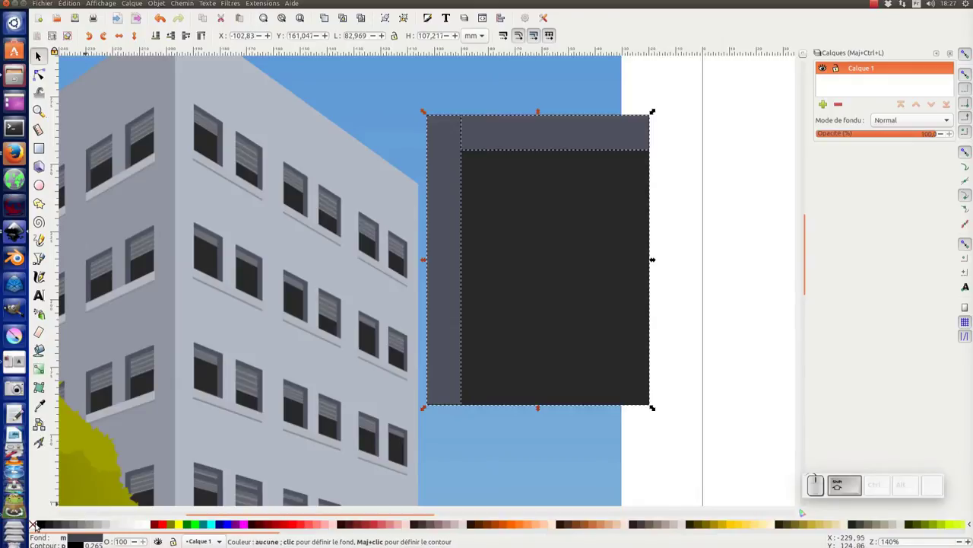
left_click(38, 527)
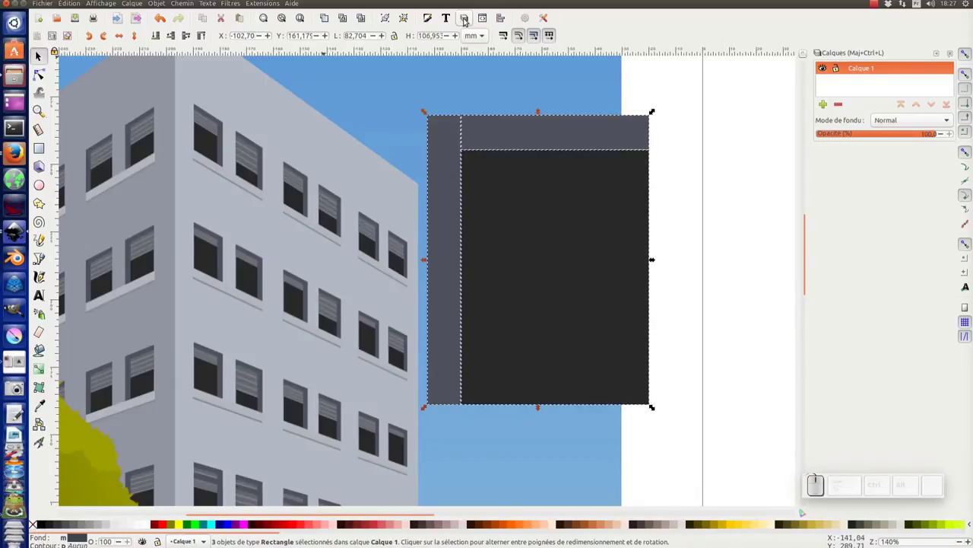
left_click(433, 17)
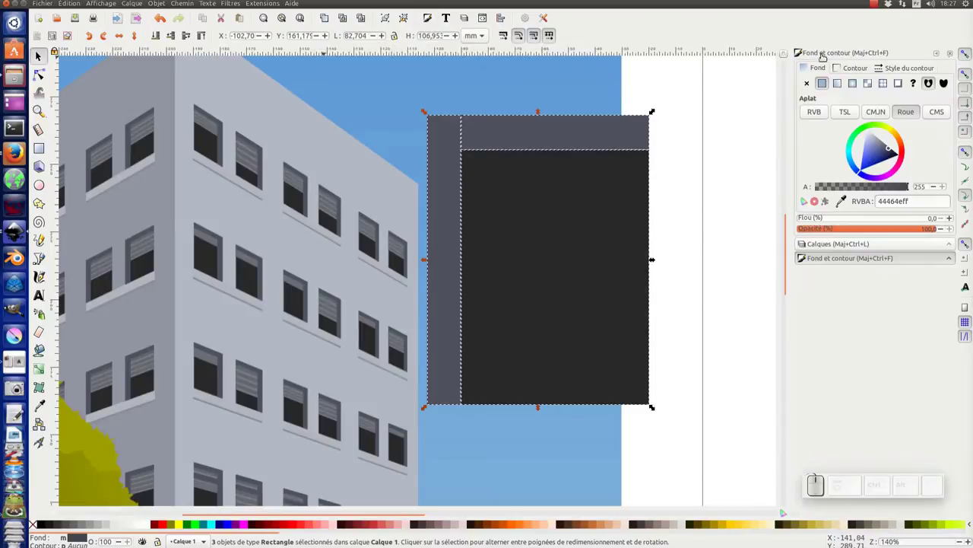
left_click(850, 66)
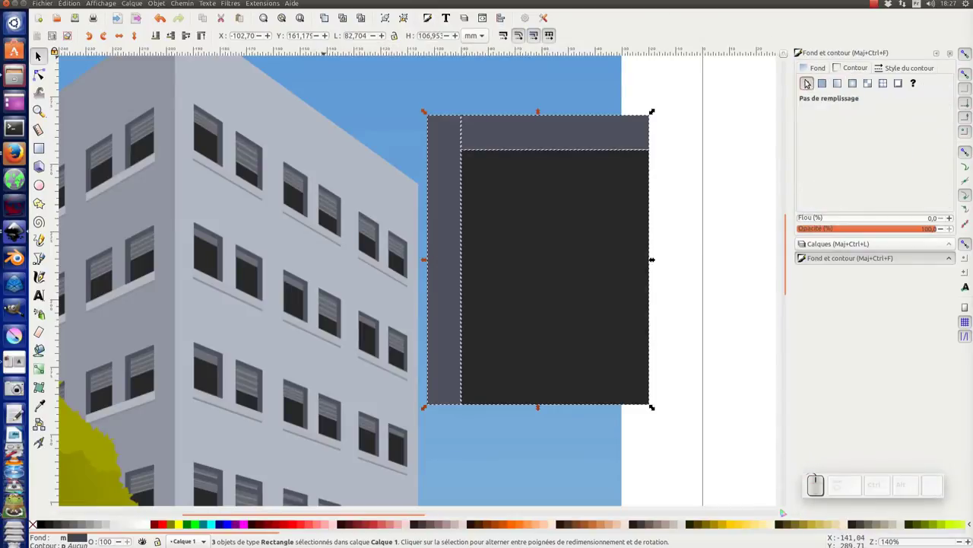
left_click(808, 85)
left_click(730, 122)
- Snap the left strip's bottom corner to the window and resize the top band to fit
middle_click(706, 174)
scroll("up", 3)
left_click(609, 122)
left_click_drag(543, 120, 491, 136)
left_click_drag(411, 332, 523, 175)
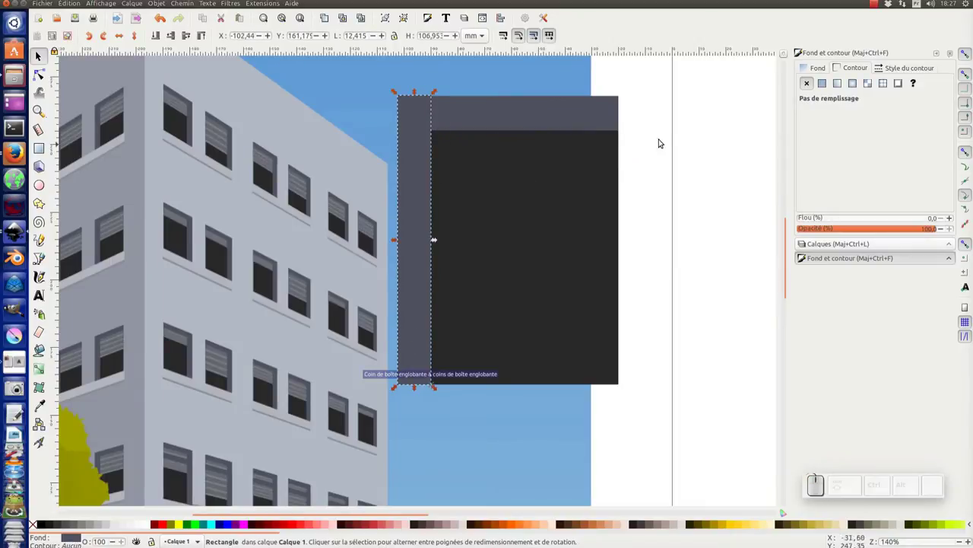
left_click(702, 124)
left_click(430, 111)
left_click_drag(436, 98, 677, 127)
left_click(707, 129)
left_click(619, 126)
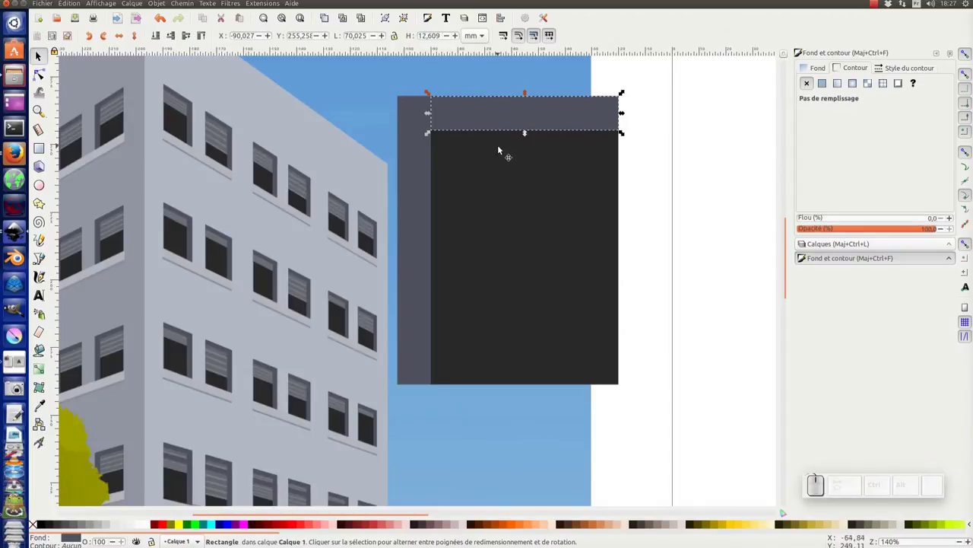
- Zoom out and resize the dark window opening to 94 mm tall, adding the grey shutter across its top
key("KP_Subtract")
left_click(607, 161)
left_click(617, 319)
middle_click(591, 269)
left_click(520, 241)
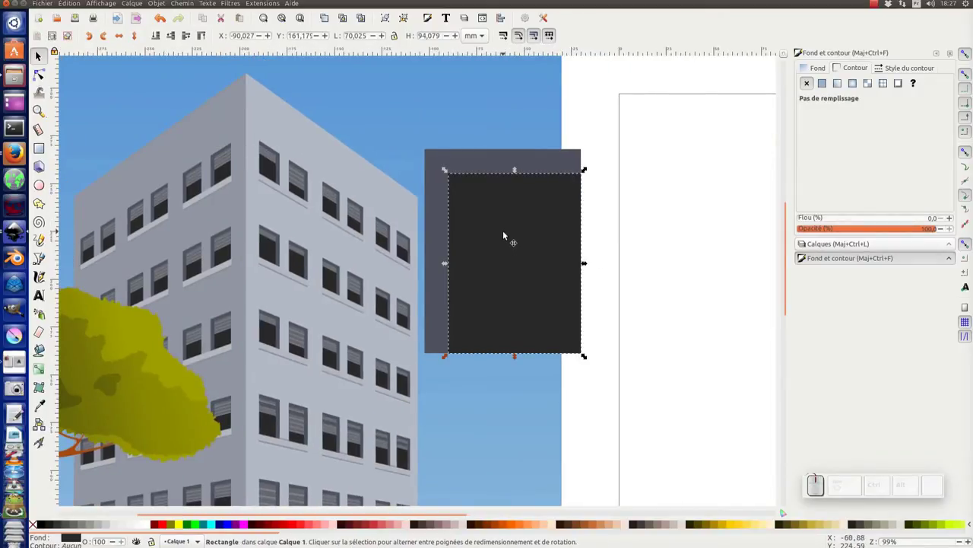
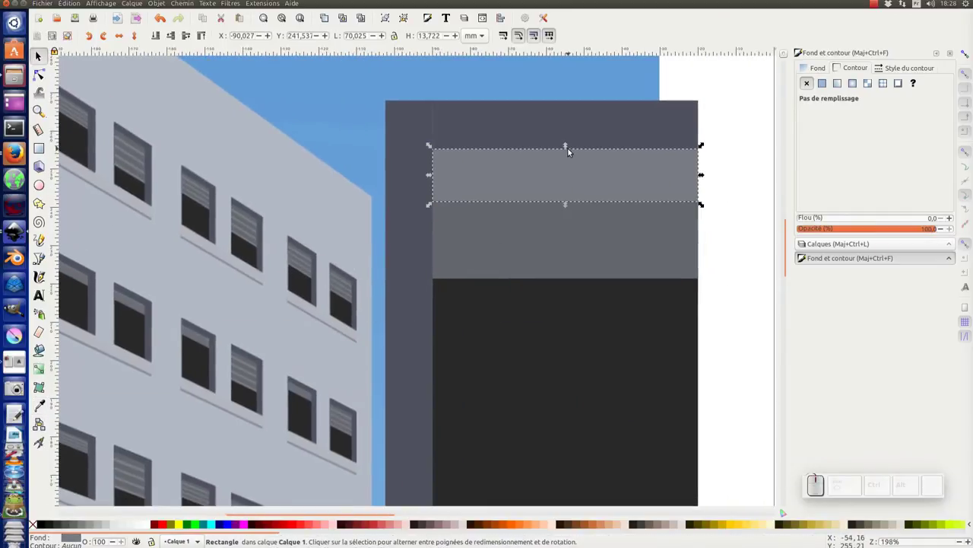
- Squash the light band into a thin slat and position it on the shutter
left_click_drag(571, 150, 594, 206)
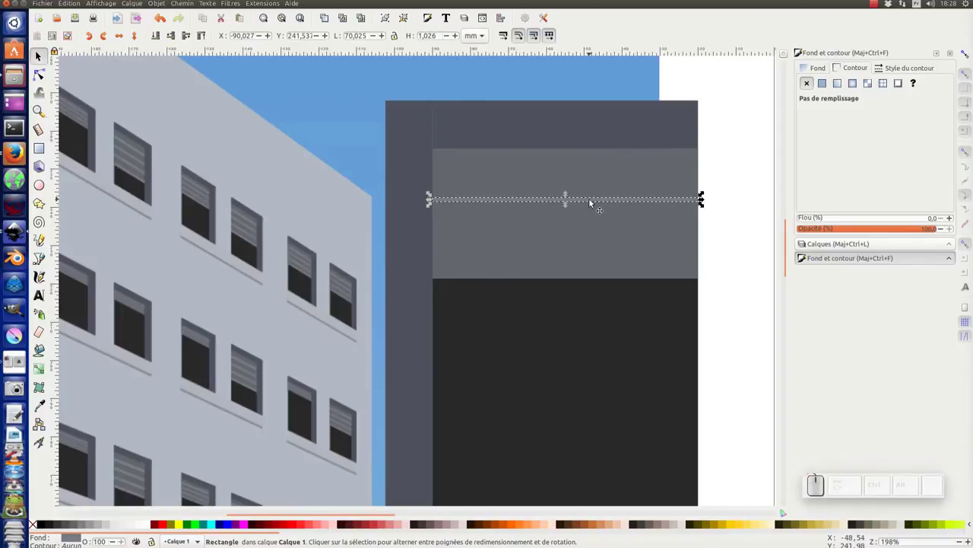
left_click_drag(570, 208, 584, 207)
left_click_drag(584, 207, 590, 185)
- Duplicate the slat four times with Ctrl+D, moving each copy lower down the shutter
key("ctrl+d")
left_click_drag(592, 181, 590, 216)
key("ctrl+shift+d")
left_click_drag(592, 214, 591, 243)
key("ctrl+d")
left_click_drag(592, 240, 592, 262)
key("ctrl+d")
left_click_drag(595, 270, 864, 162)
left_click(679, 264)
left_click(682, 244)
left_click(666, 182)
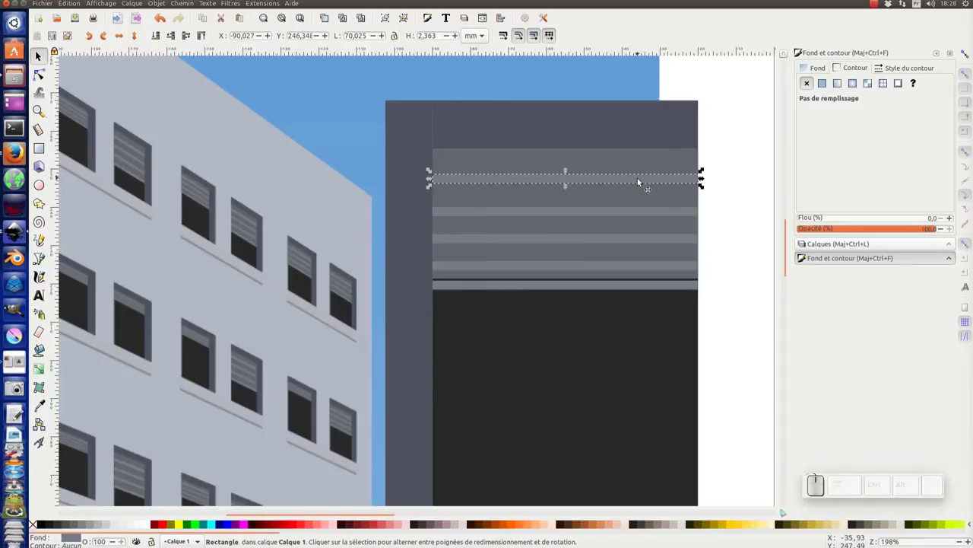
- Shift-select all five slats and bring up the Align and Distribute tools
left_click(633, 212)
left_click(632, 244)
left_click(628, 266)
left_click(629, 289)
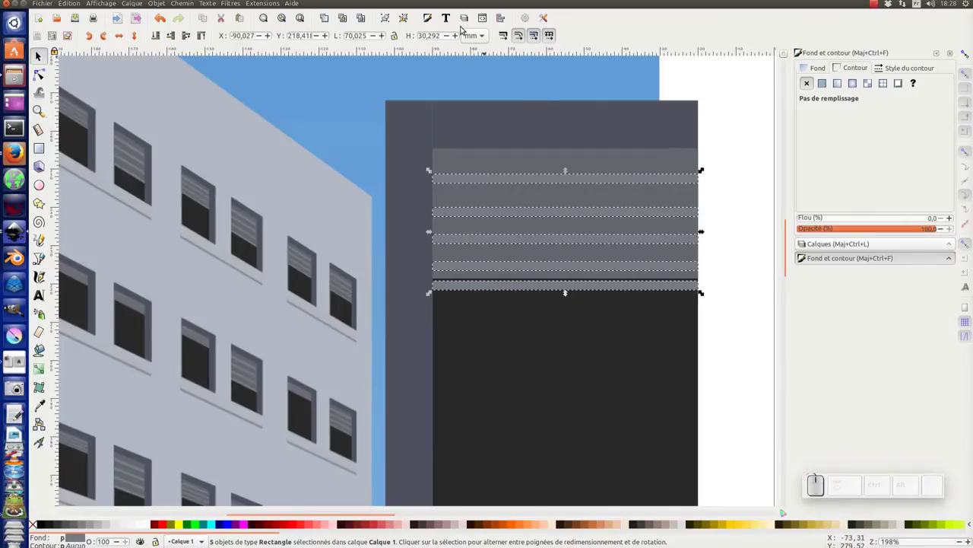
left_click(502, 19)
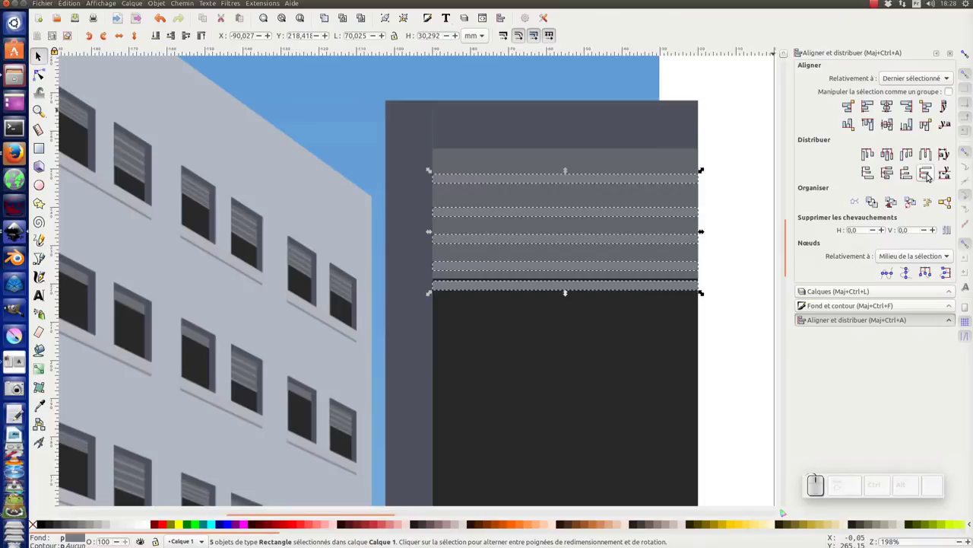
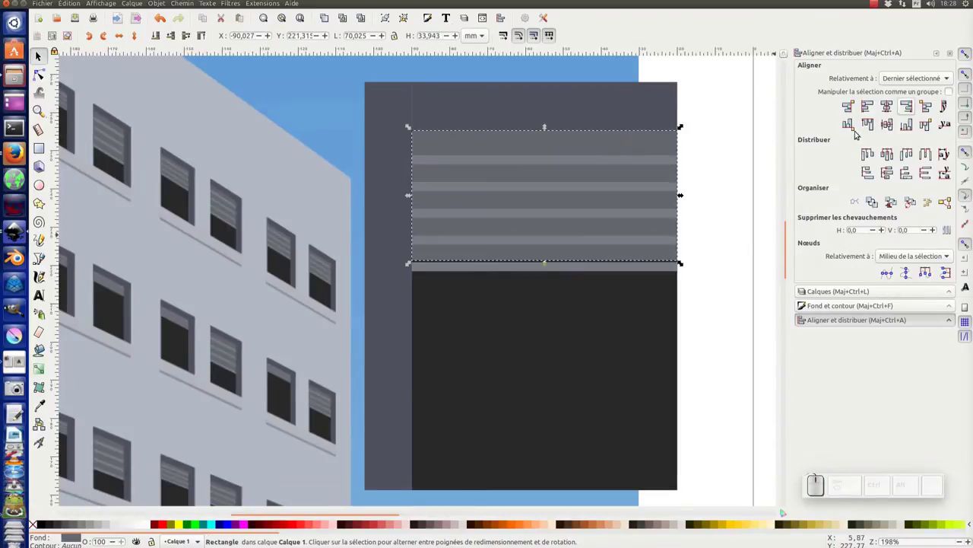
- Distribute the five slats evenly down the shutter and group them with Ctrl+G
left_click_drag(551, 267, 669, 204)
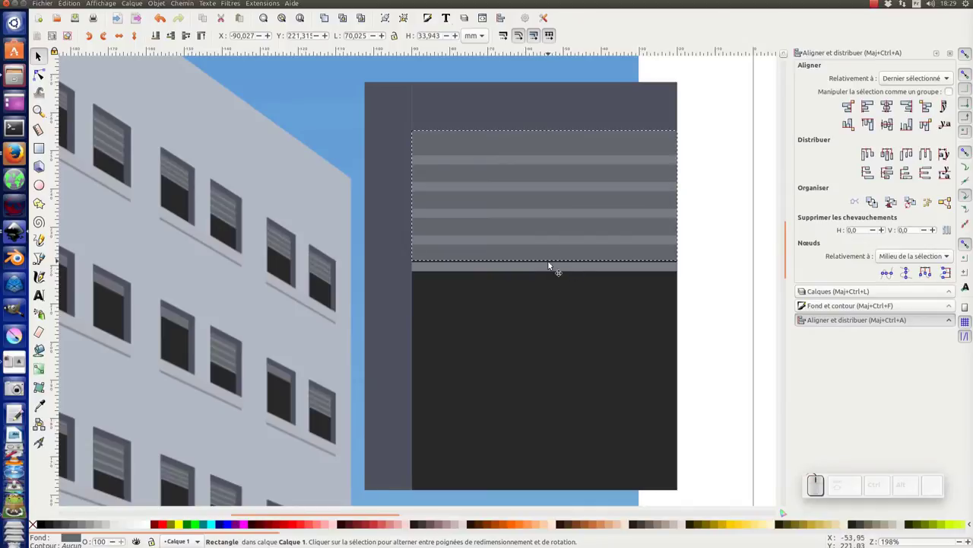
left_click(698, 192)
left_click(651, 148)
left_click_drag(550, 266, 550, 277)
left_click(713, 222)
left_click_drag(709, 124, 558, 320)
key("ctrl+g")
key("ctrl+KP_Subtract")
- Select all the window pieces and group them into a single four-object window
left_click(559, 314)
left_click(536, 285)
scroll("up", 3)
left_click_drag(580, 203, 556, 302)
scroll("up", 3)
scroll("up", 3)
key("ctrl+g")
scroll("up", 3)
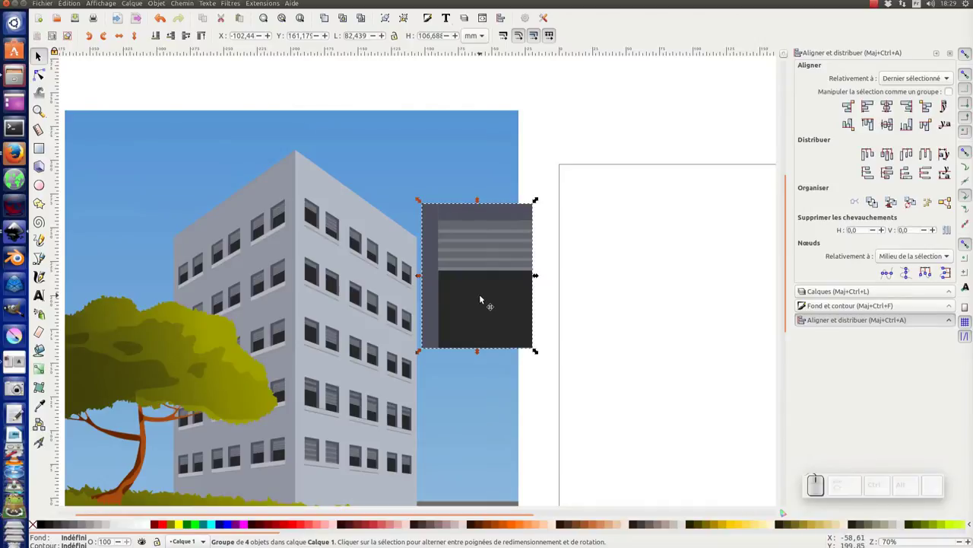
- Duplicate the slatted window group and set the copy to the right of the first
key("ctrl+d")
left_click_drag(486, 306, 415, 264)
left_click(353, 233)
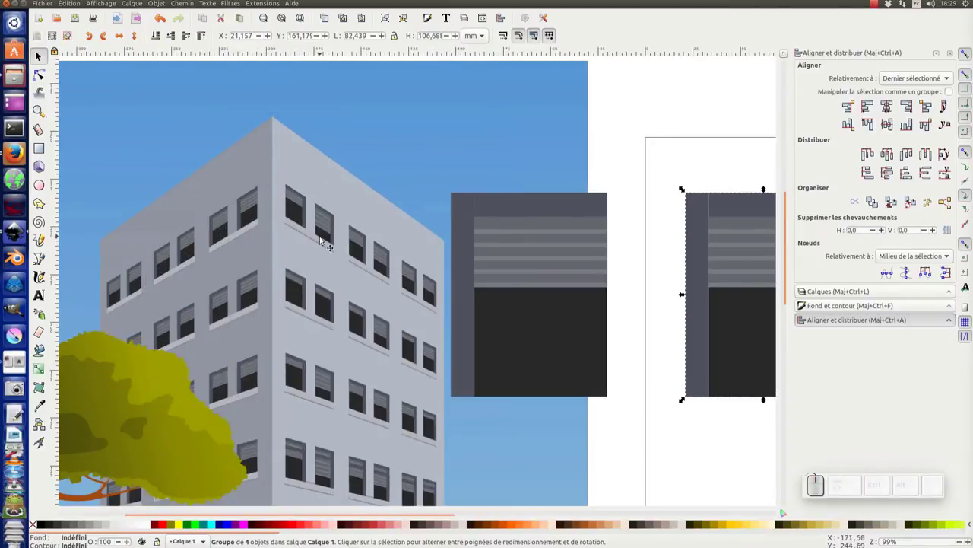
left_click(448, 292)
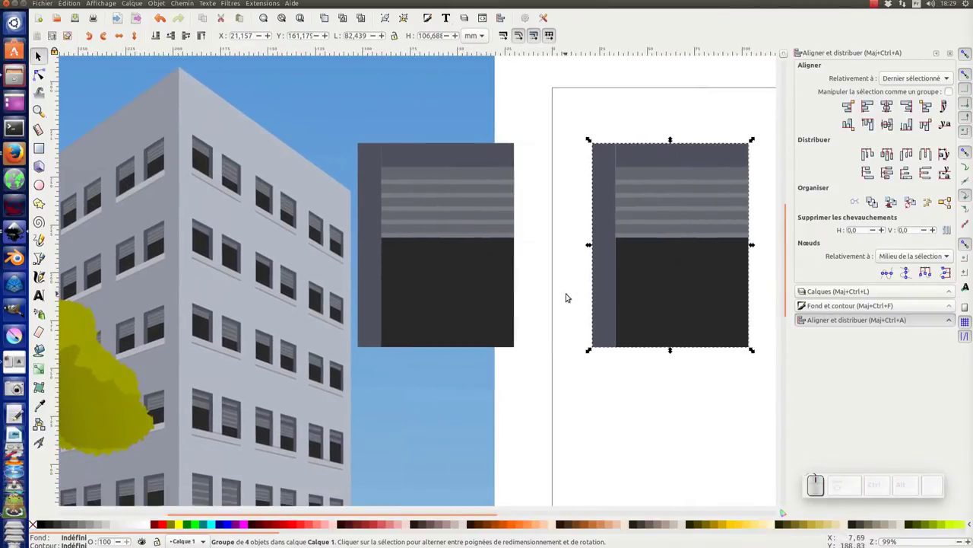
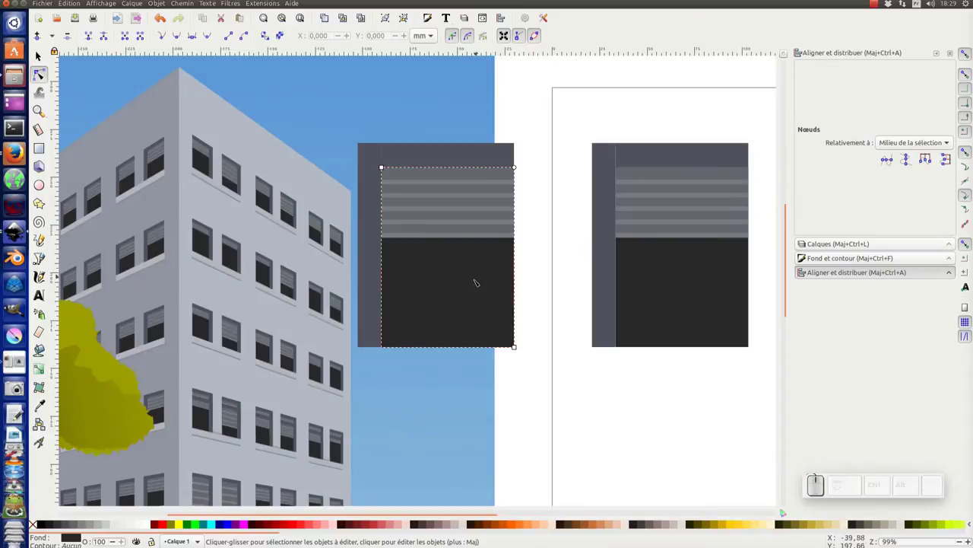
- Return to the selector and clear the selection on the canvas
key("F1")
key("ctrl+d")
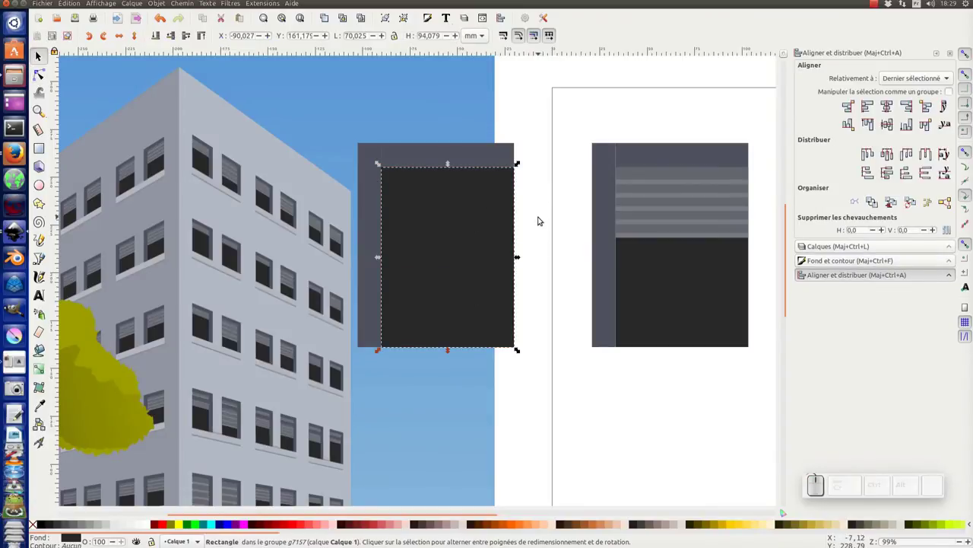
key("ctrl+x")
left_click(547, 119)
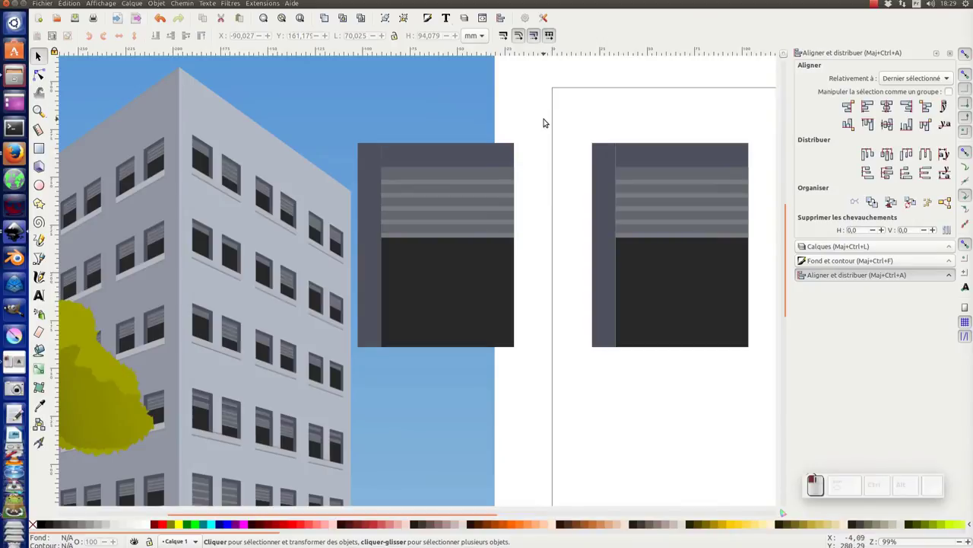
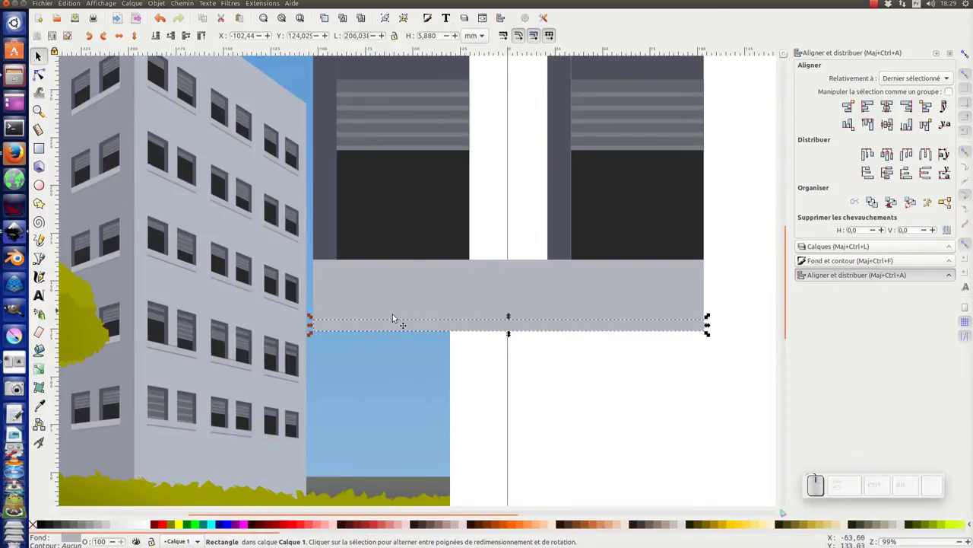
- Scale the two windows and their sill down and move them toward the top-left of the page
key("F7")
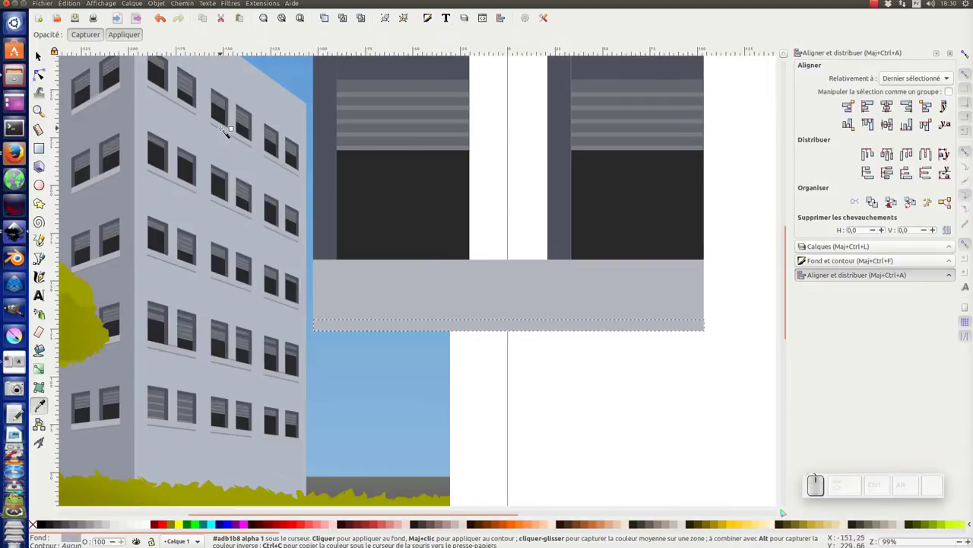
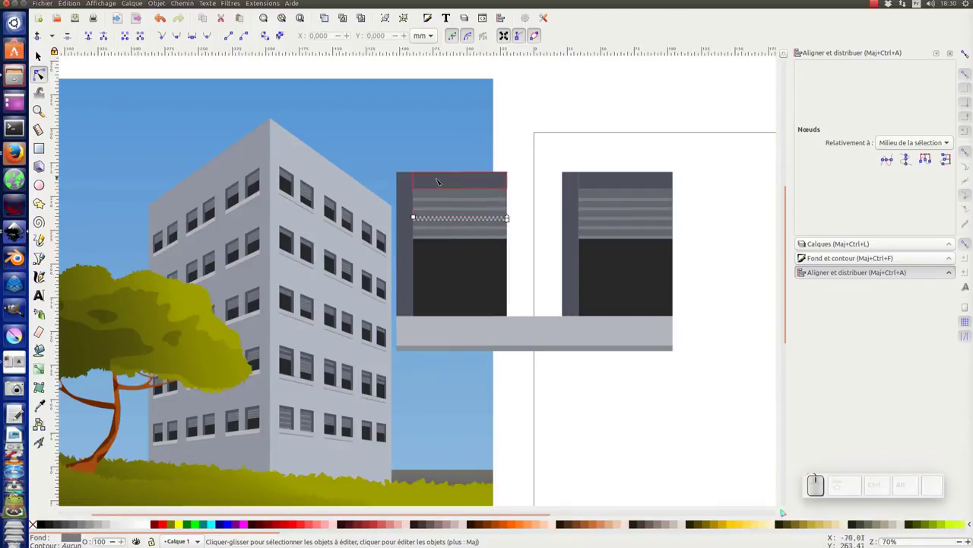
key("F1")
left_click_drag(620, 119, 712, 108)
left_click_drag(737, 119, 359, 405)
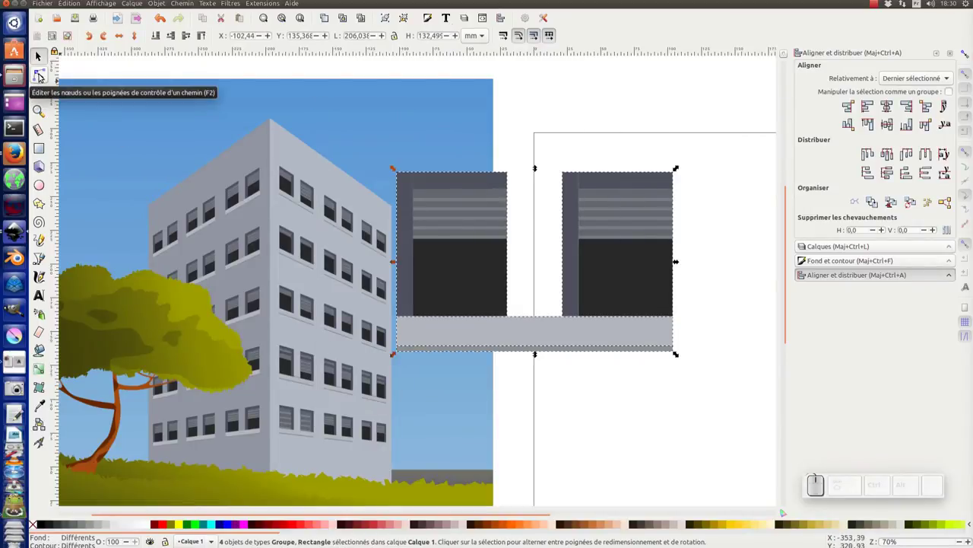
left_click(42, 77)
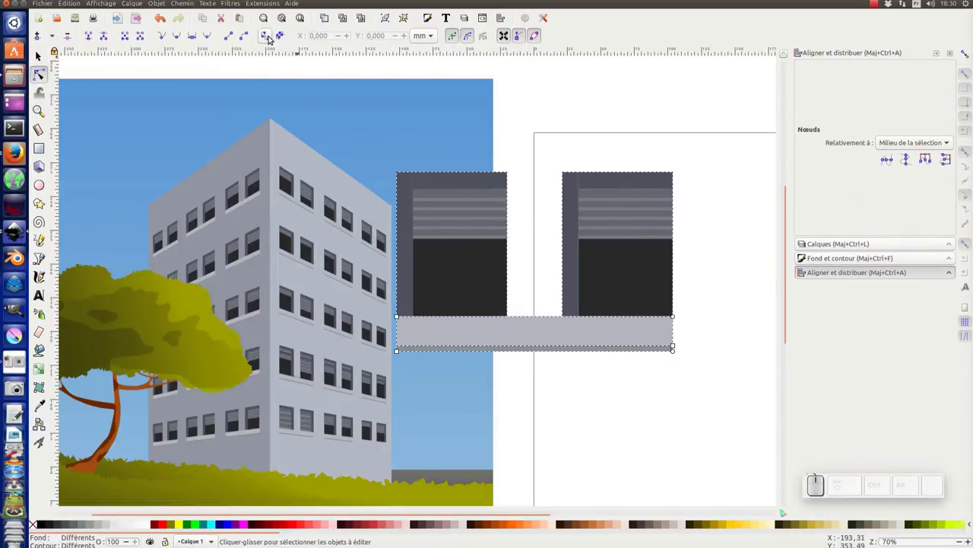
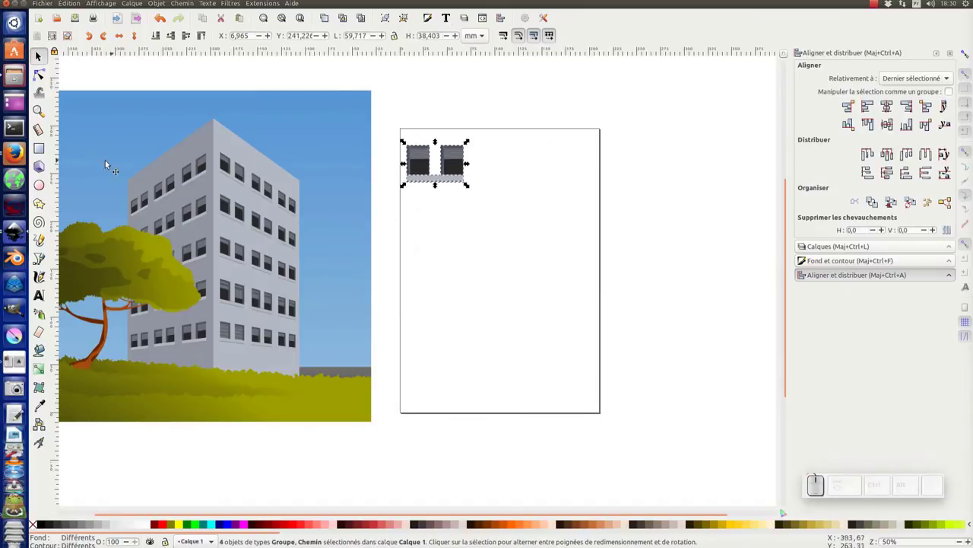
- Switch to the Rectangle tool and zoom in on the wall area behind the windows
left_click(44, 150)
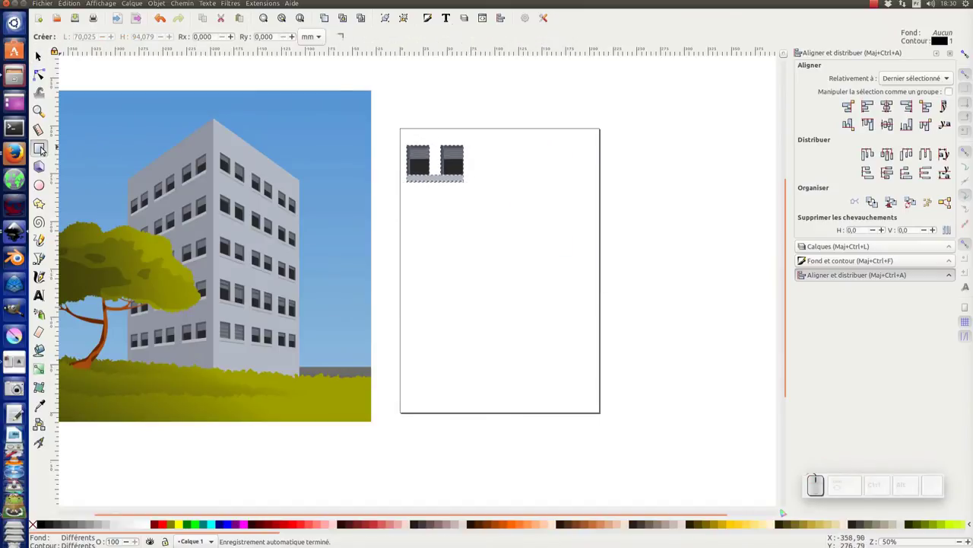
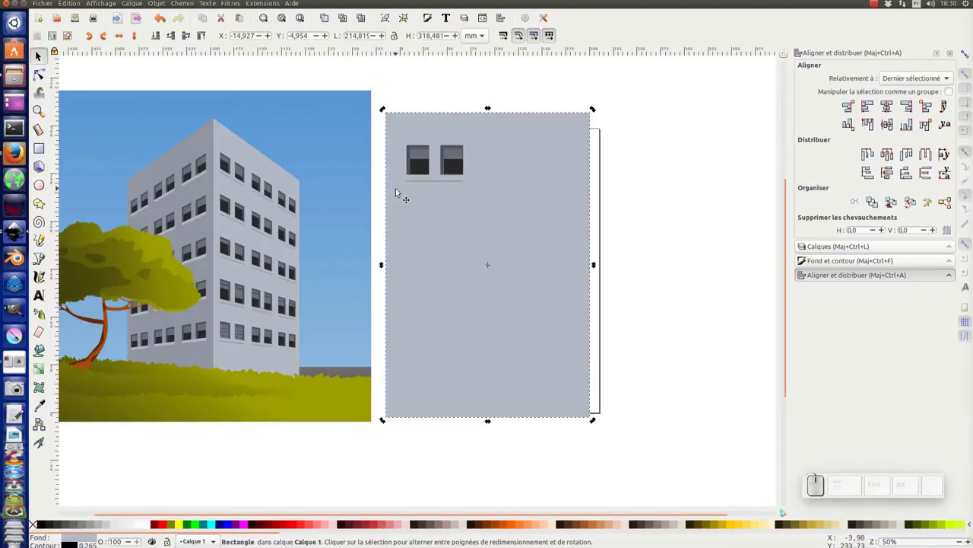
middle_click(301, 184)
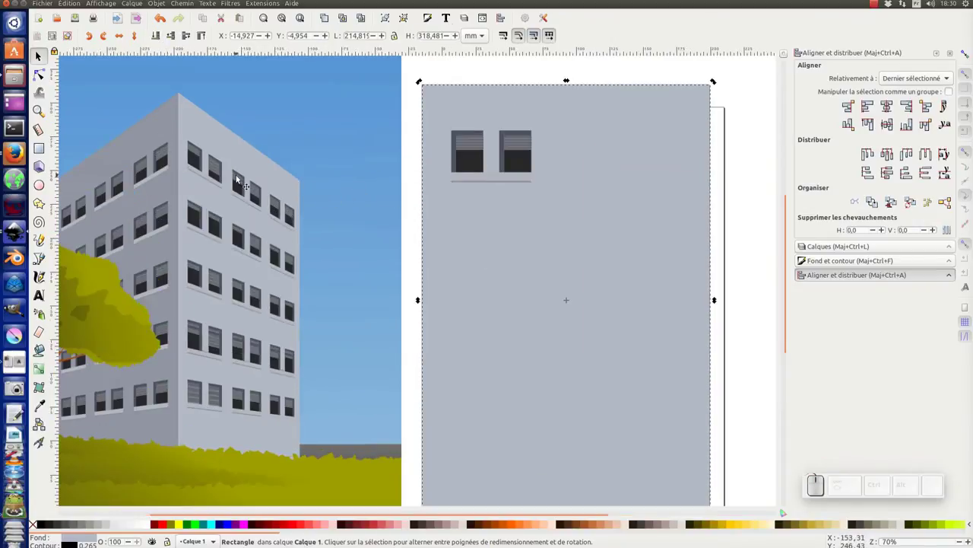
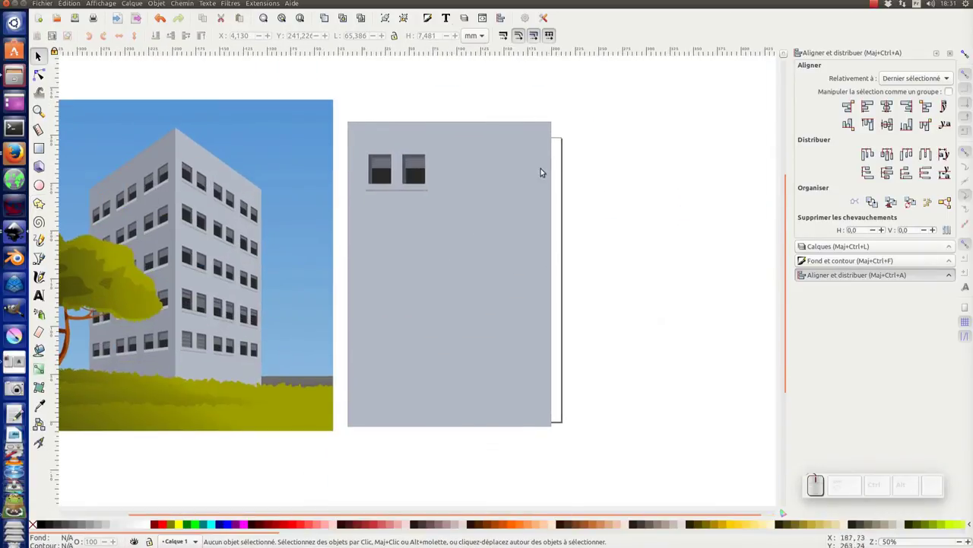
- Select the window pair with its sill, duplicate it and move the copy to its right
left_click(569, 147)
left_click_drag(584, 100, 490, 199)
left_click(36, 527)
left_click(633, 121)
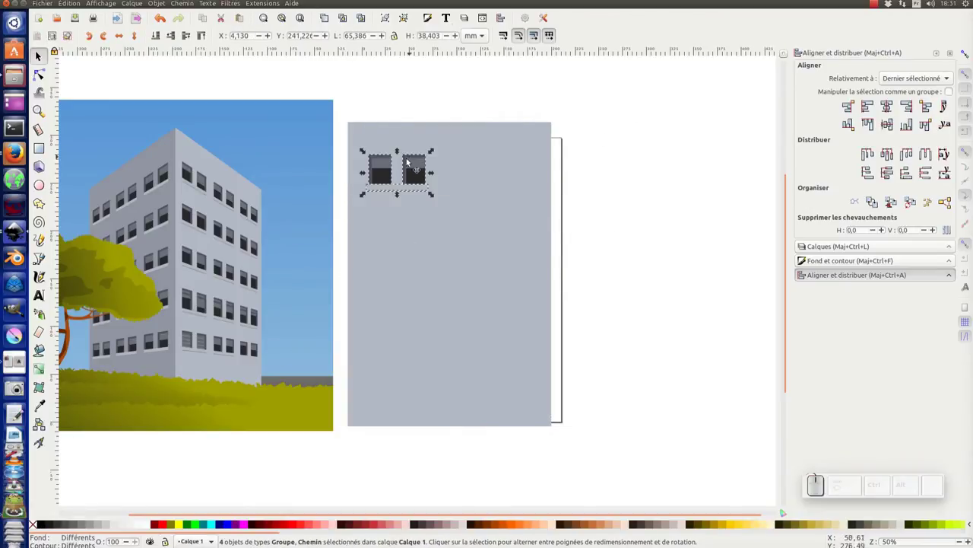
key("ctrl+d")
left_click_drag(384, 175, 463, 176)
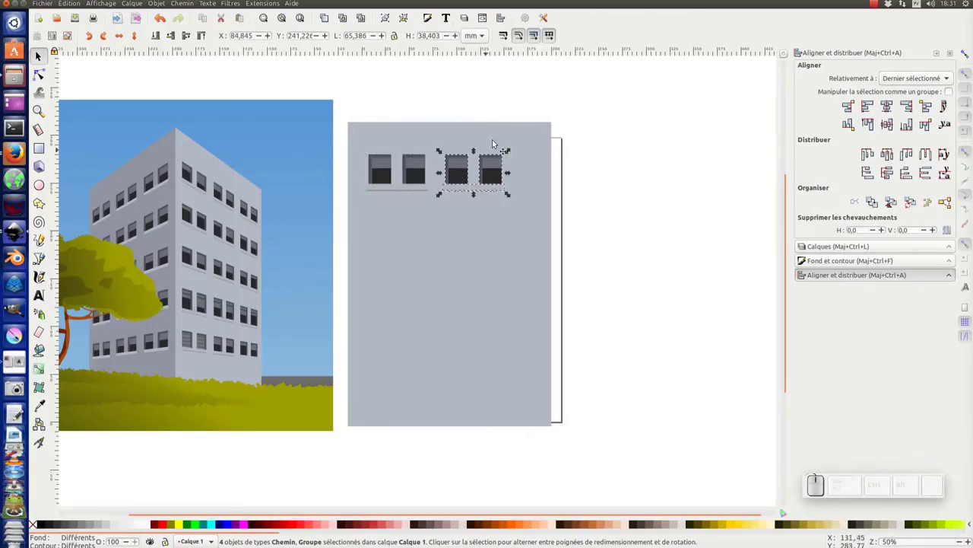
- Make a third window pair further right so three pairs line the top of the wall
left_click_drag(530, 104, 437, 222)
key("ctrl+g")
left_click_drag(365, 93, 445, 234)
key("ctrl+g")
left_click(459, 183)
left_click_drag(461, 177, 513, 184)
key("space")
left_click(492, 183)
left_click(419, 185)
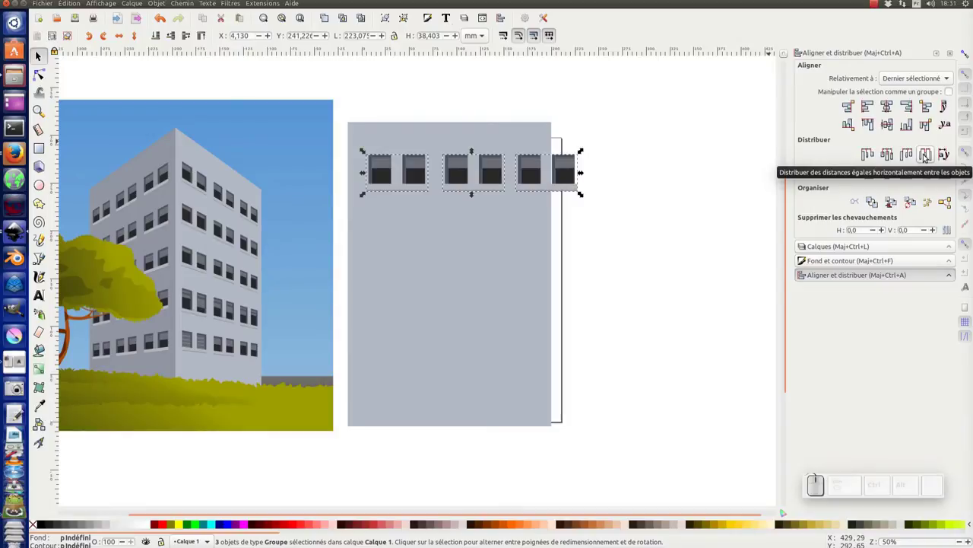
- Distribute the three window pairs with equal horizontal gaps
left_click(926, 154)
left_click(664, 223)
left_click(511, 264)
- Stretch the grey wall rectangle sideways so it encloses the whole row
left_click_drag(558, 117, 501, 416)
left_click_drag(473, 427, 405, 356)
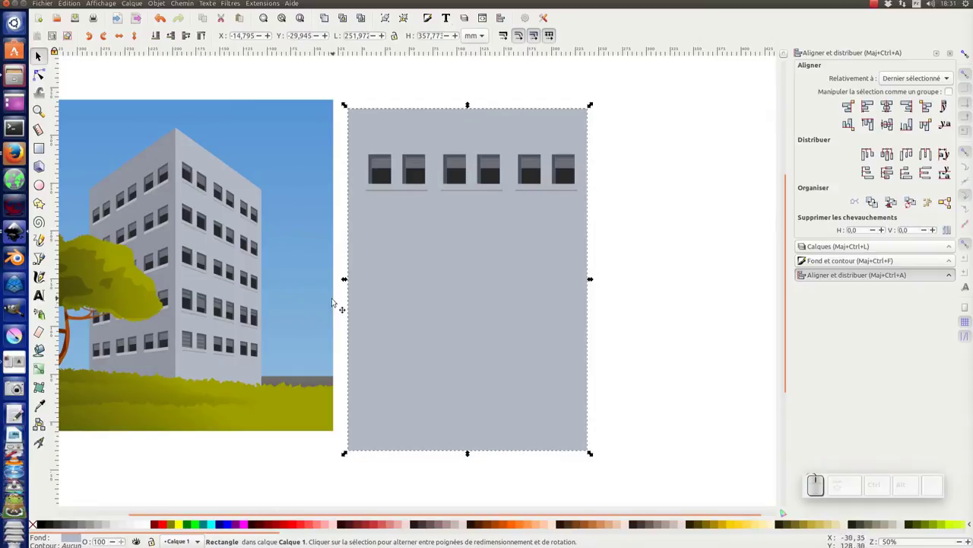
left_click_drag(345, 280, 271, 159)
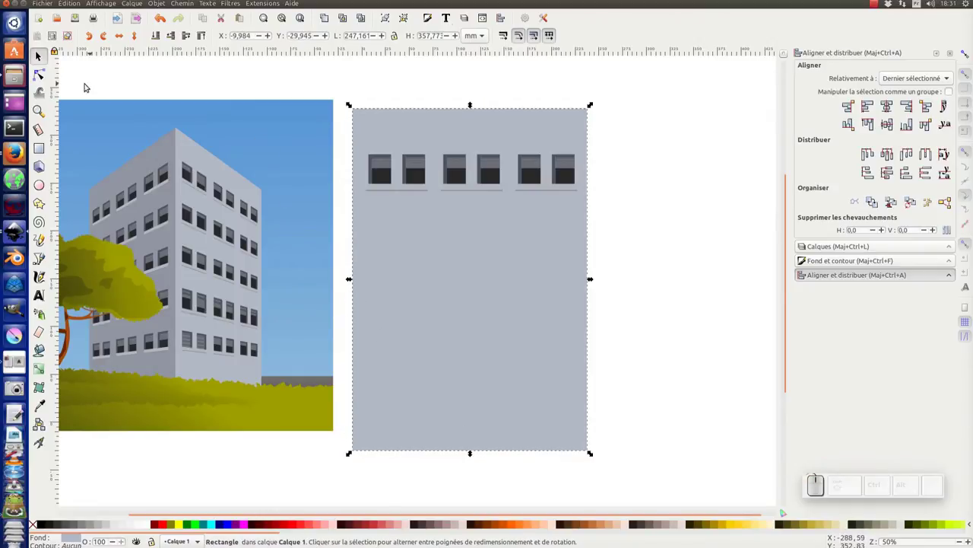
left_click(42, 79)
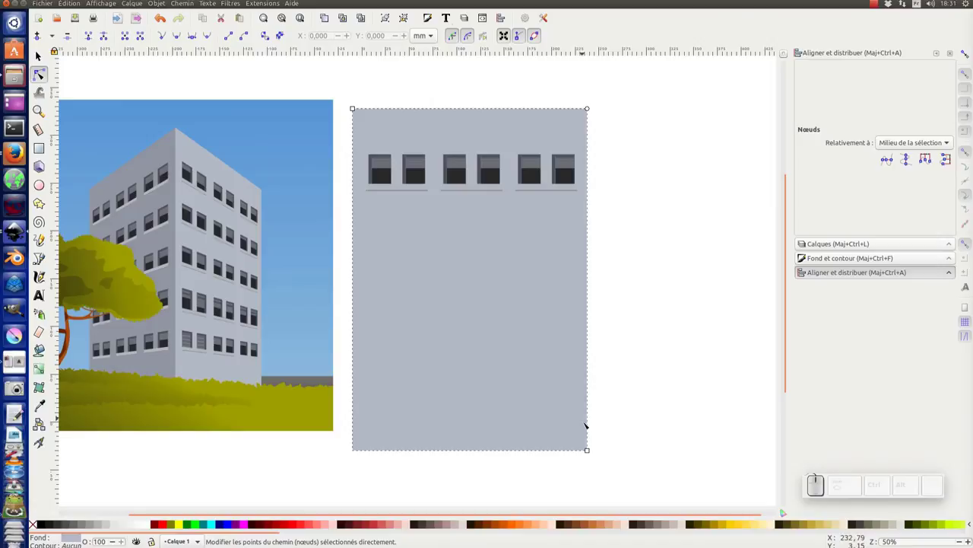
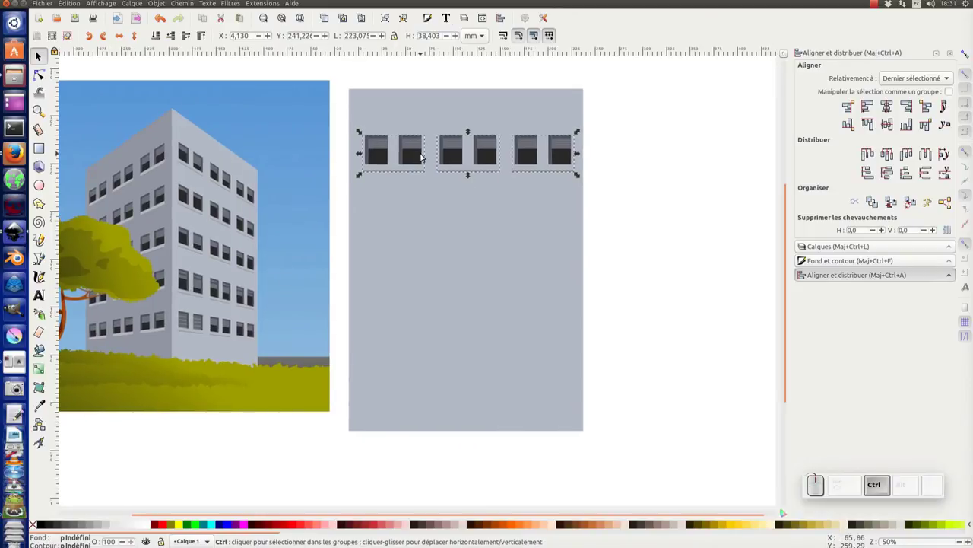
- Duplicate the window row and place copies below the first row
key("ctrl+d")
left_click_drag(417, 156, 419, 219)
key("ctrl+shift+d")
left_click_drag(420, 218, 414, 227)
left_click_drag(416, 223, 417, 286)
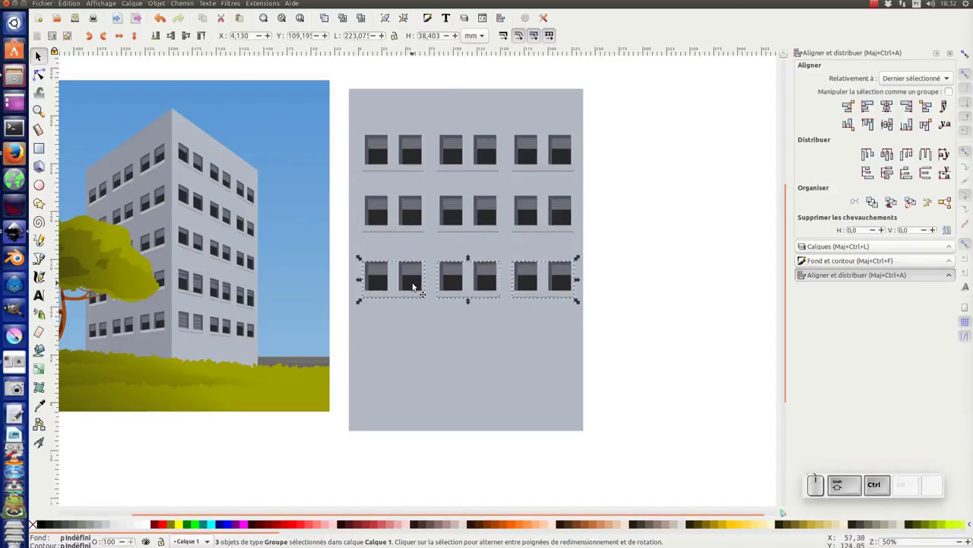
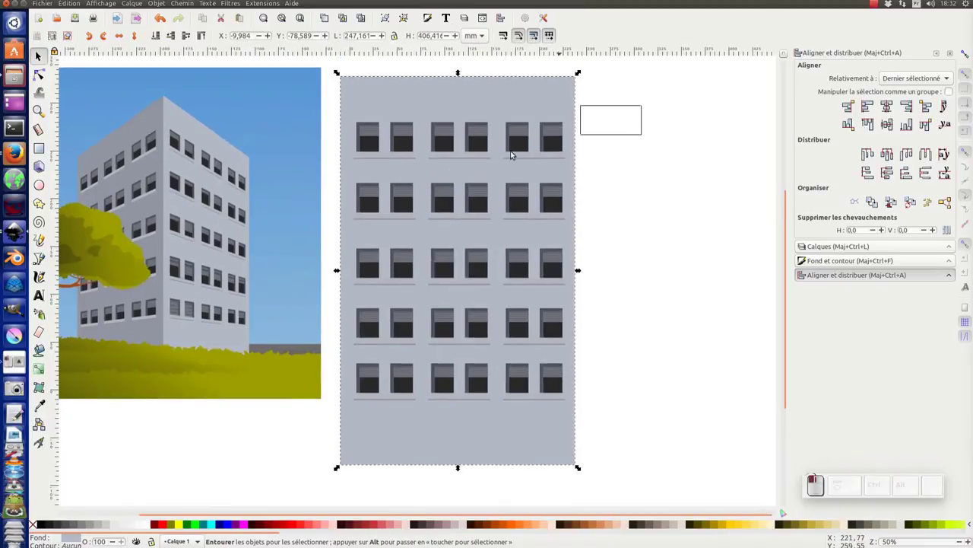
- Keep duplicating rows downward until five rows of window pairs fill the wall
key("ctrl+g")
left_click_drag(614, 166, 564, 239)
key("ctrl+g")
left_click_drag(633, 228, 502, 328)
key("ctrl+g")
left_click_drag(651, 292, 530, 355)
key("ctrl+g")
left_click_drag(623, 351, 519, 415)
key("ctrl+g")
left_click_drag(654, 420, 887, 149)
- Select all five rows and distribute them with equal vertical gaps
left_click(929, 174)
left_click(674, 260)
left_click(556, 143)
left_click(554, 198)
left_click(552, 258)
left_click(554, 320)
left_click(553, 380)
left_click(539, 109)
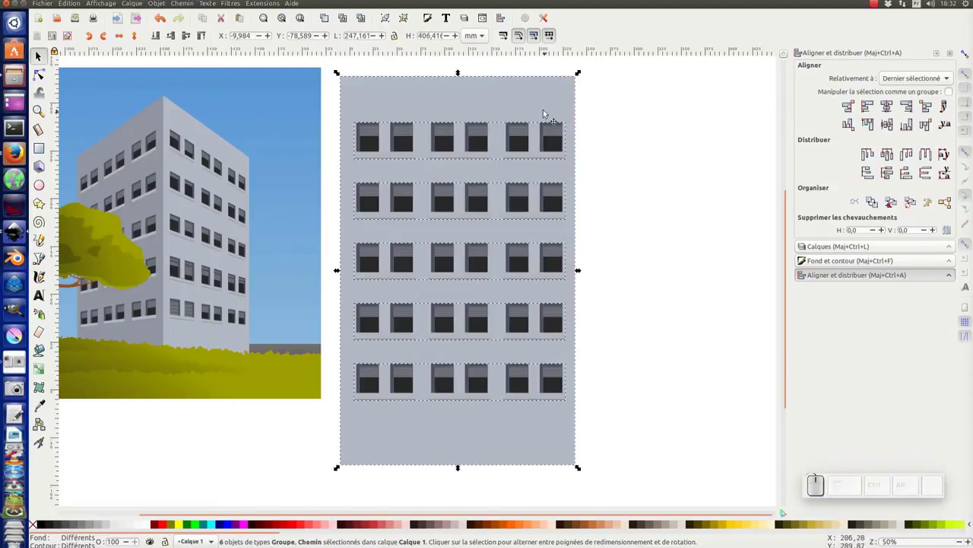
- Stretch the wall to fit, group wall and rows into one facade and scale it down to the page
left_click(543, 104)
left_click_drag(515, 142, 573, 139)
left_click(612, 202)
left_click_drag(610, 477, 399, 124)
key("ctrl+g")
left_click_drag(581, 73, 479, 209)
left_click_drag(486, 203, 570, 145)
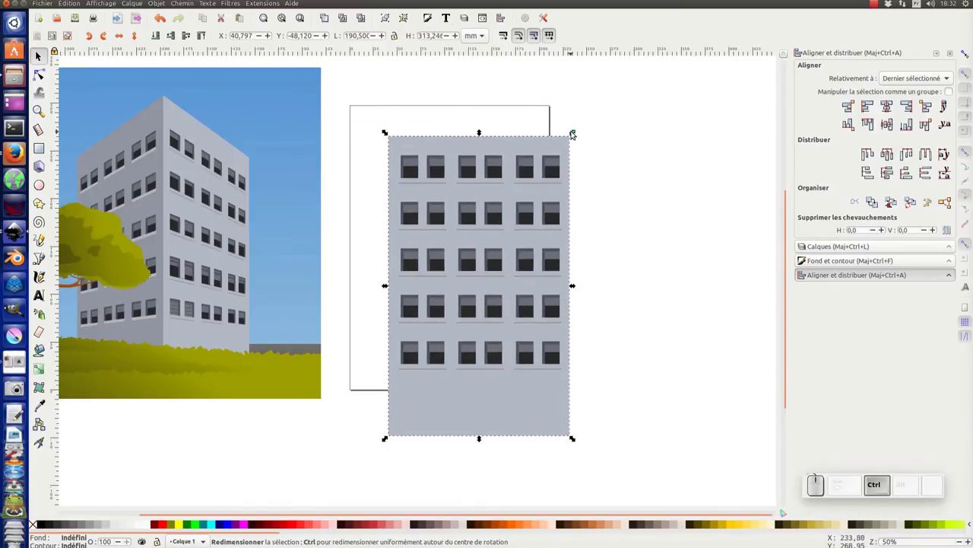
- Shrink the facade group, duplicate it and move the copy beside the original
left_click_drag(576, 132, 509, 216)
left_click_drag(504, 220, 508, 142)
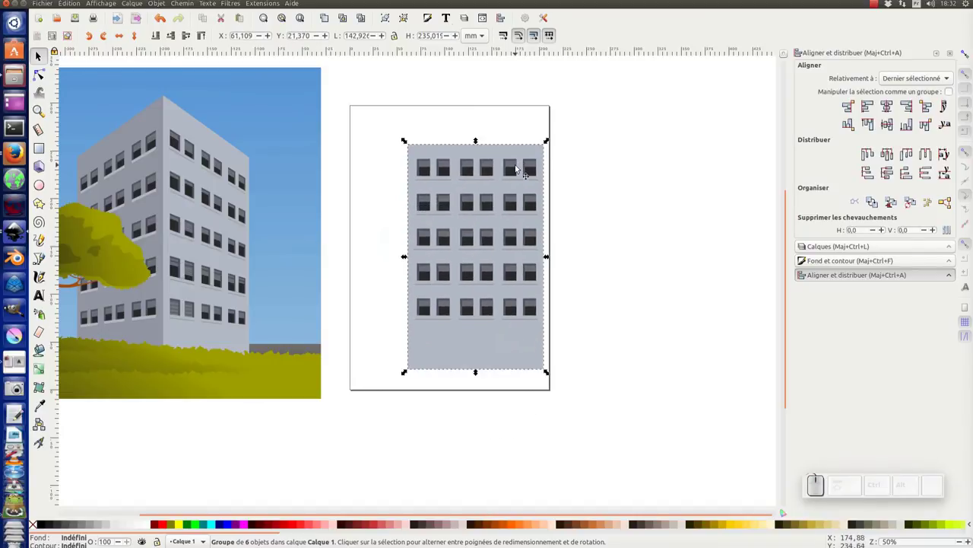
key("ctrl+d")
left_click_drag(512, 194, 667, 184)
- Snap the copy edge to edge against the right side of the first facade
left_click(970, 58)
left_click_drag(565, 150, 599, 96)
left_click(603, 100)
left_click(495, 186)
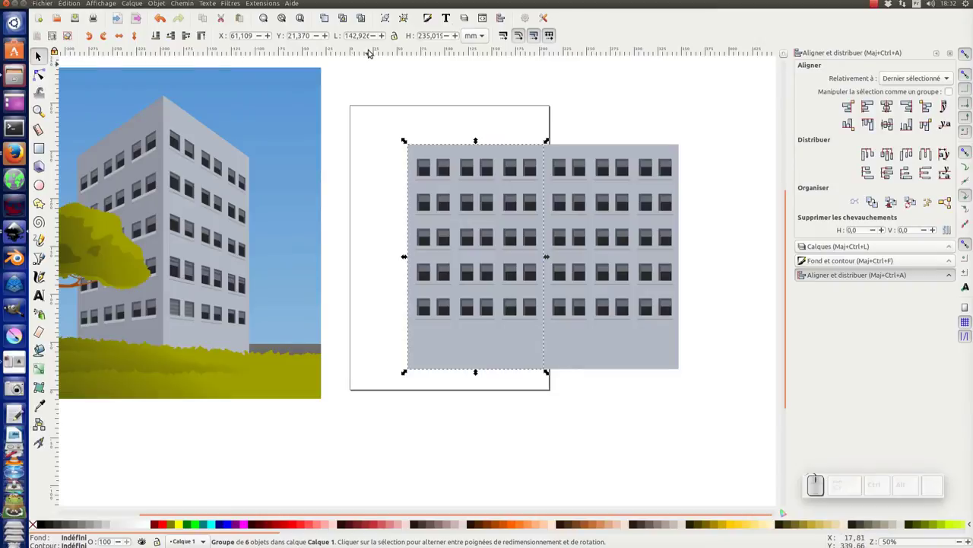
- Apply Couleur > Diminuer la teinte to the left facade, then repeat it via Extension précédente
left_click(271, 7)
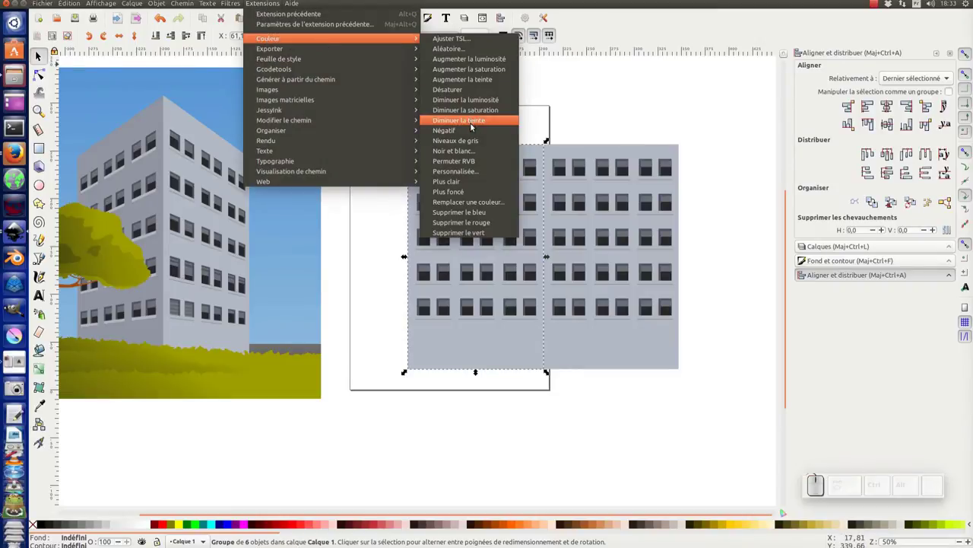
left_click(470, 191)
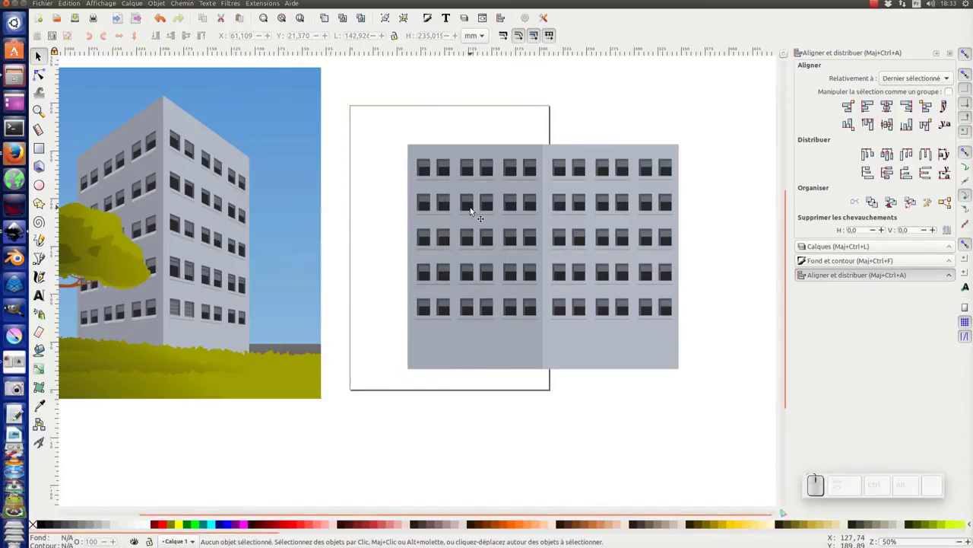
left_click(474, 211)
left_click(264, 6)
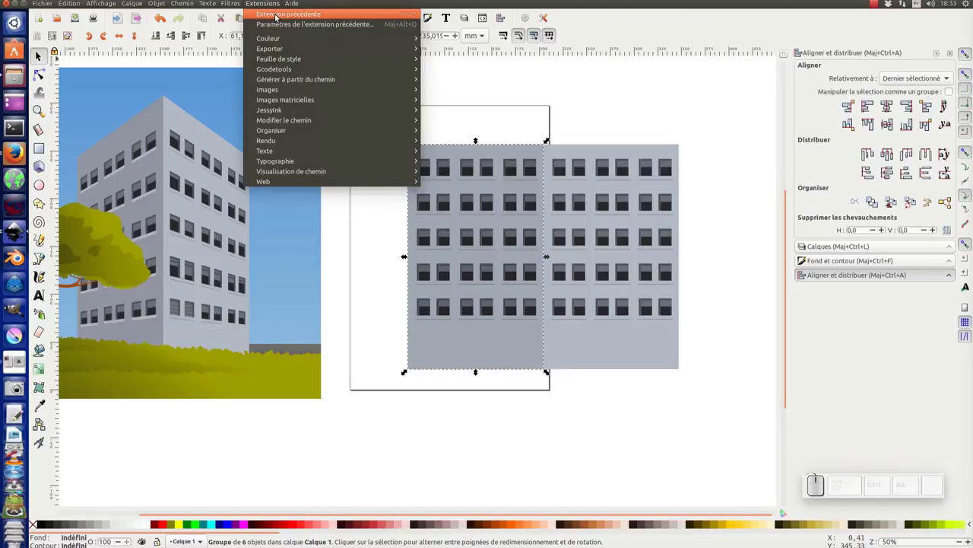
left_click(295, 19)
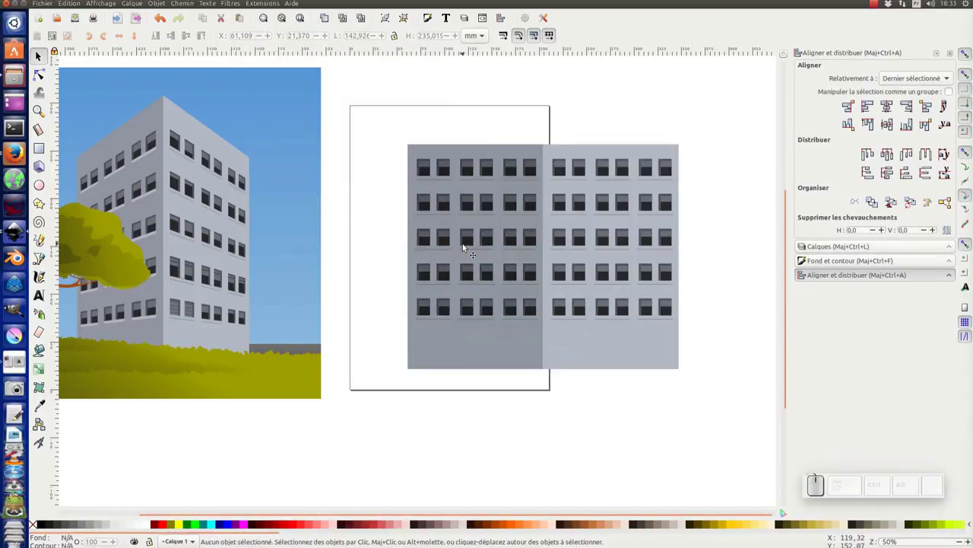
- Select both facades and shrink them together to span the page width
left_click(579, 184)
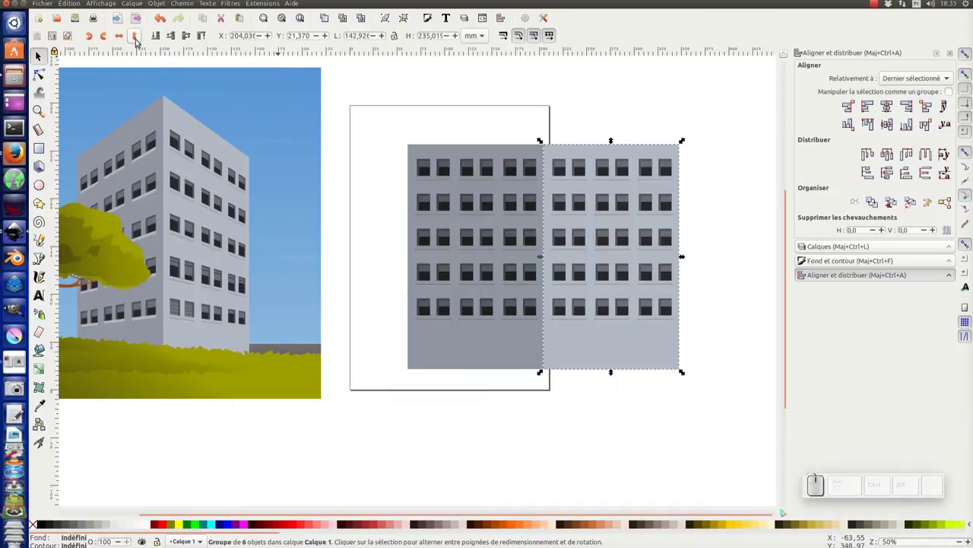
left_click(123, 41)
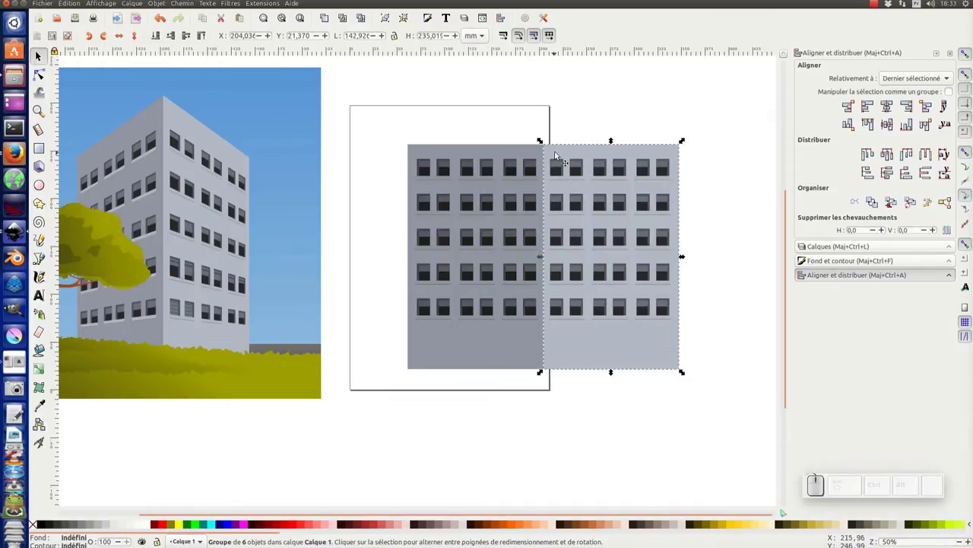
left_click(514, 154)
left_click_drag(598, 181, 702, 377)
left_click_drag(642, 372, 547, 314)
left_click_drag(528, 304, 592, 286)
left_click(599, 282)
middle_click(586, 284)
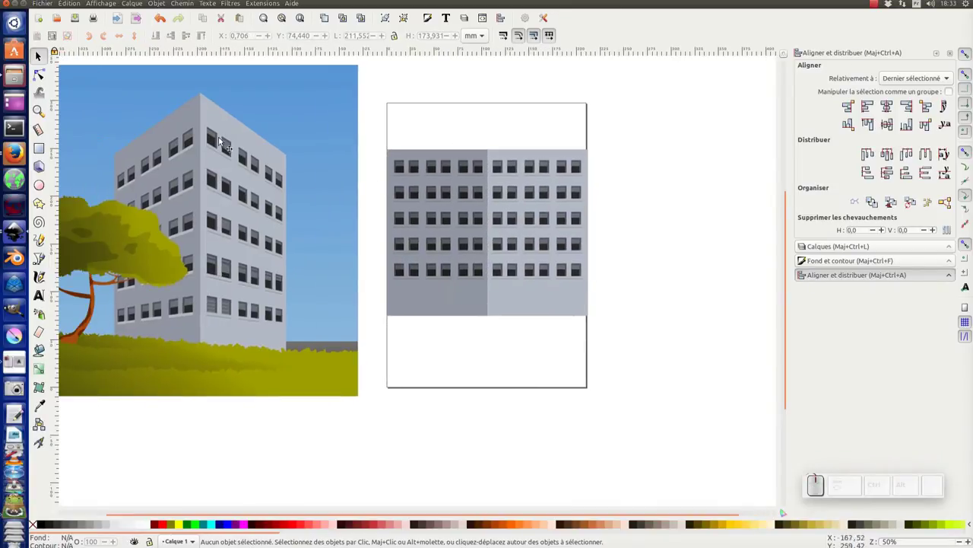
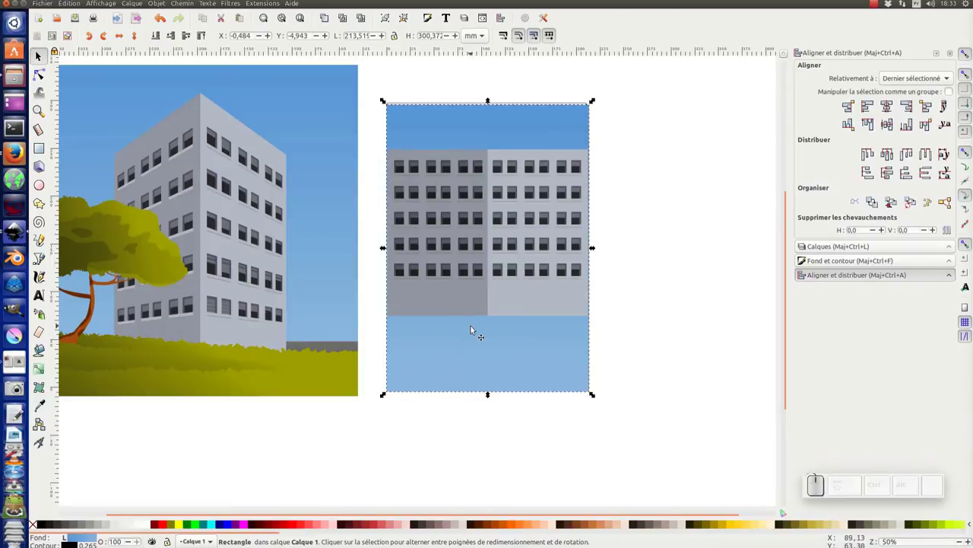
- Duplicate the sky rectangle into a bottom ground strip and pick its olive colour from the reference
key("ctrl+d")
left_click_drag(492, 103, 390, 384)
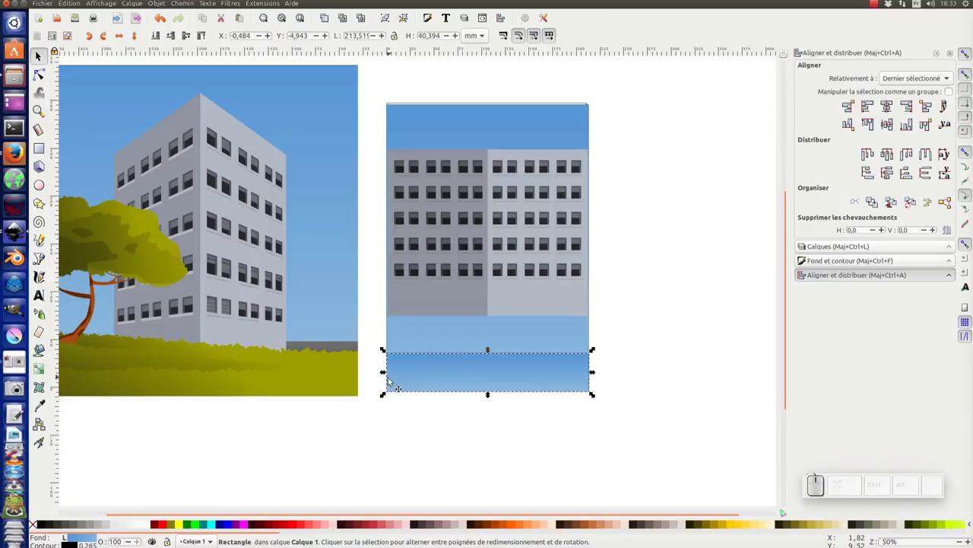
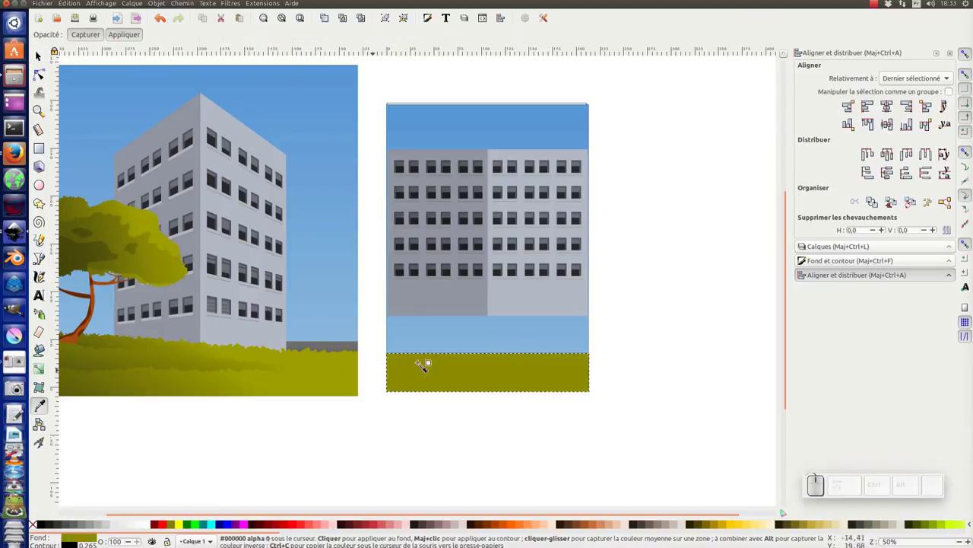
key("F1")
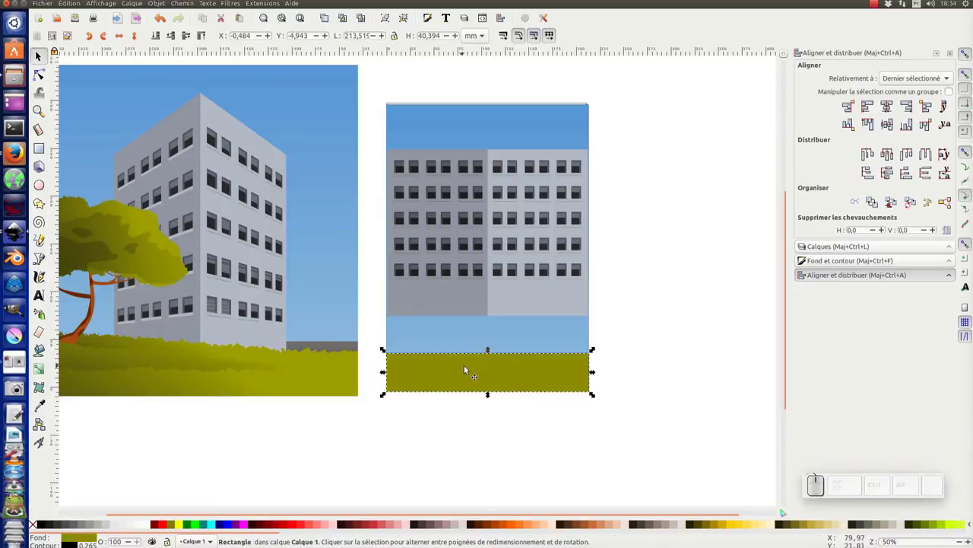
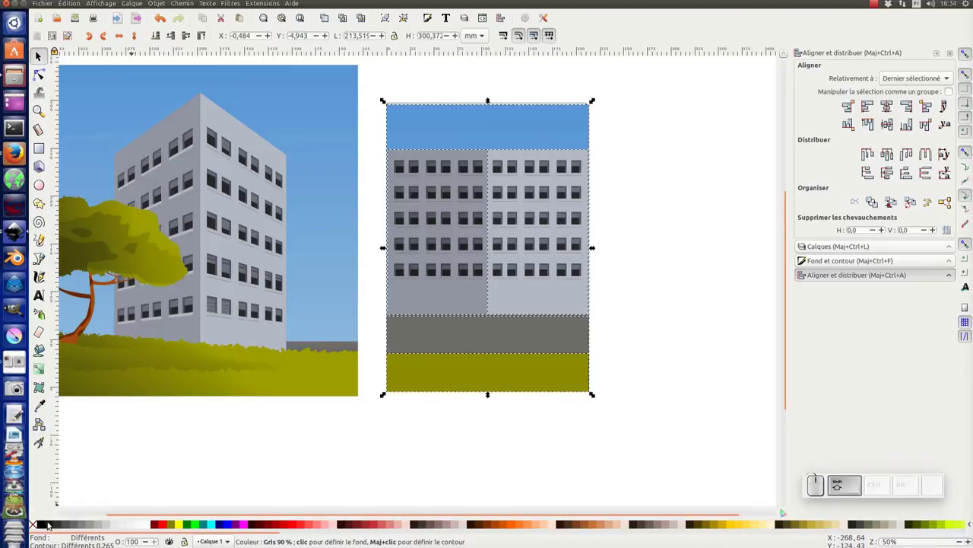
- Enter the building scene group and select a window facade inside it
left_click(39, 528)
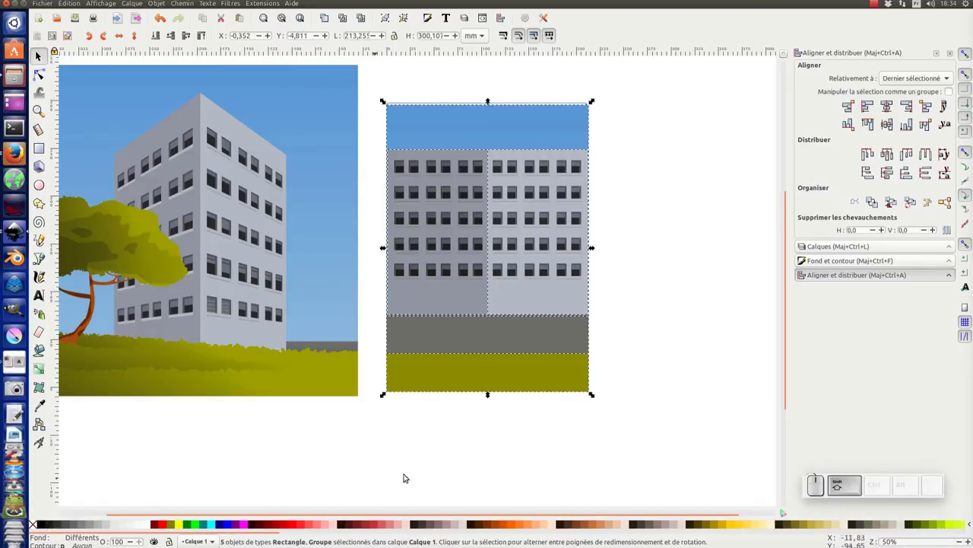
left_click(435, 472)
left_click(690, 334)
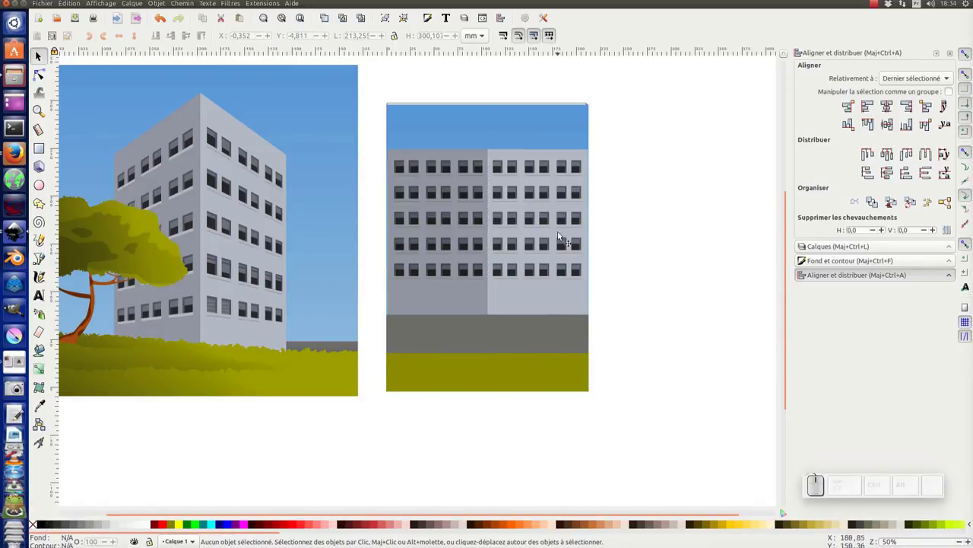
left_click(556, 128)
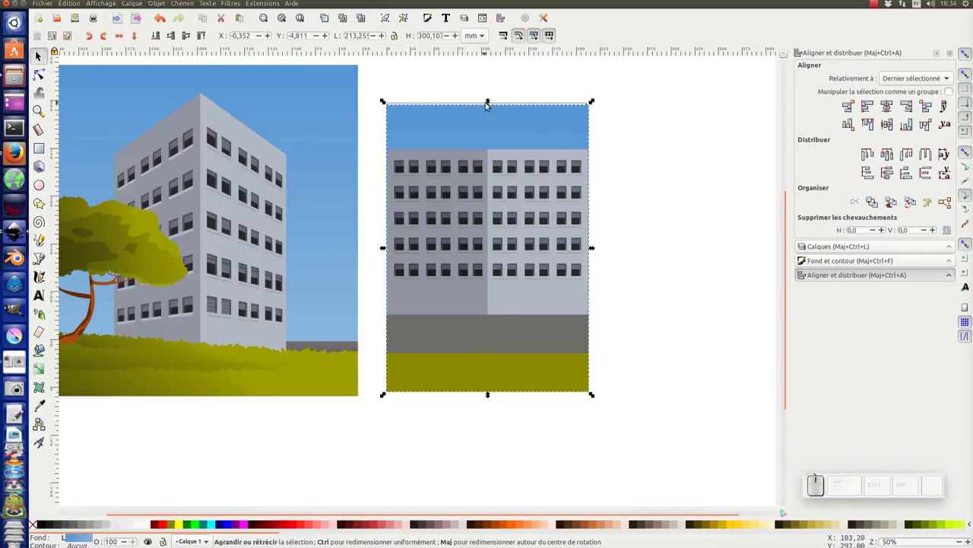
left_click(490, 104)
left_click(553, 208)
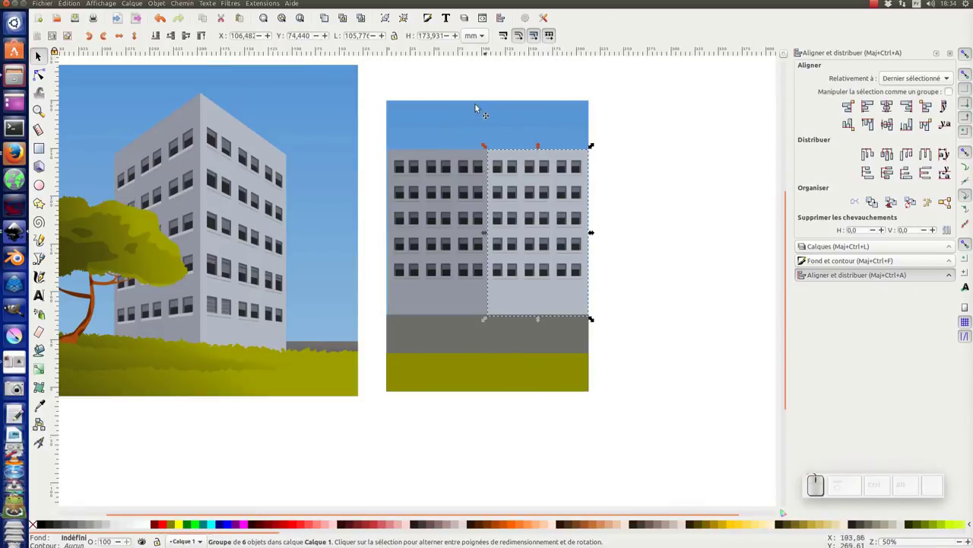
- In the Path Effects panel, choose Perspective et enveloppe from the effect list
left_click(194, 5)
left_click(220, 236)
left_click(810, 210)
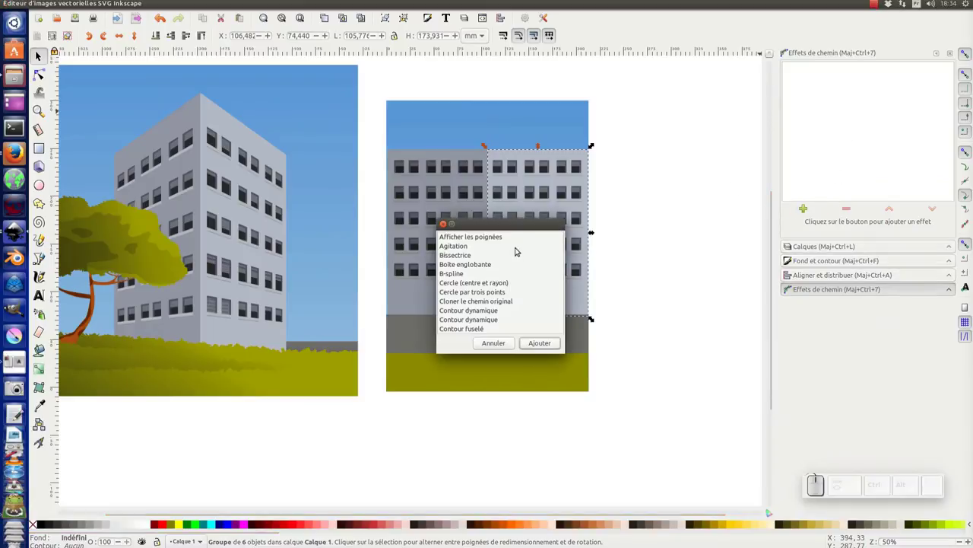
left_click(525, 229)
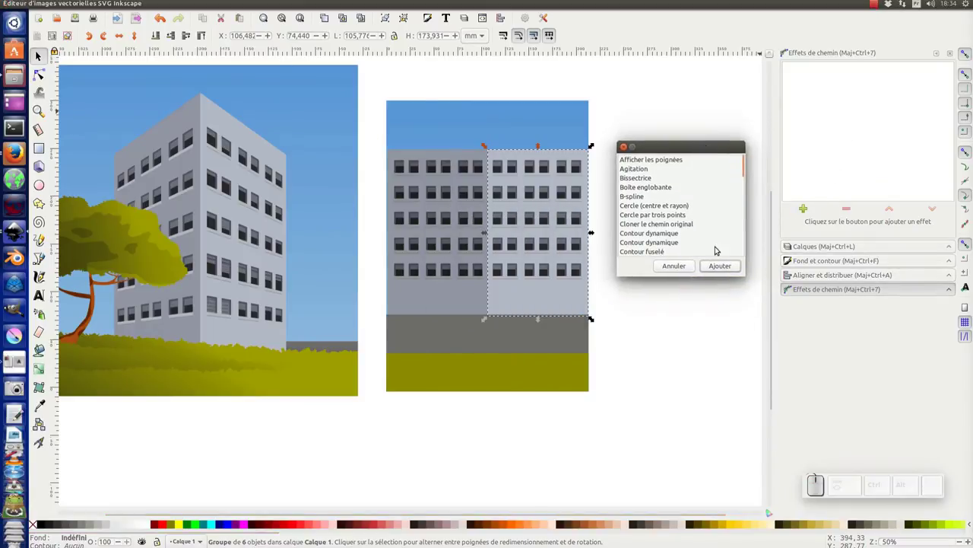
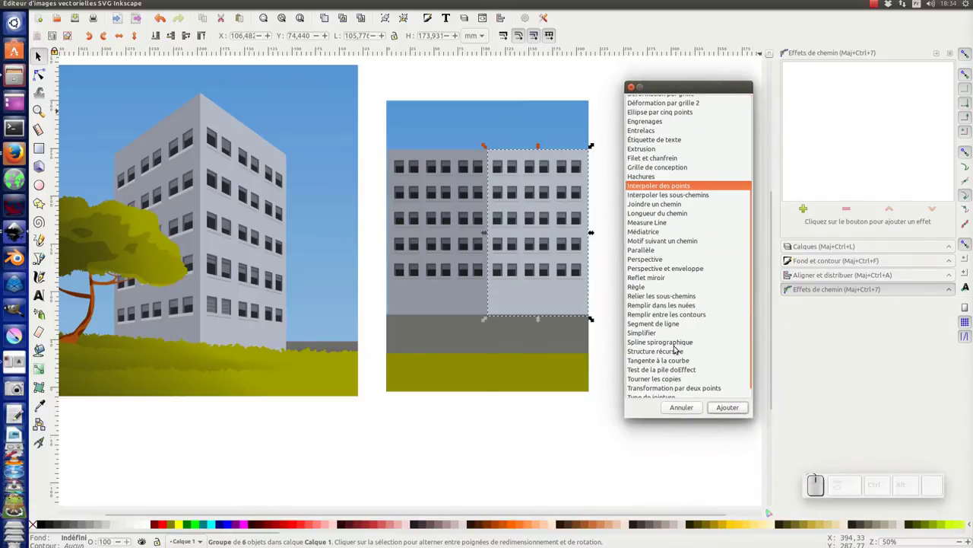
scroll("down", 3)
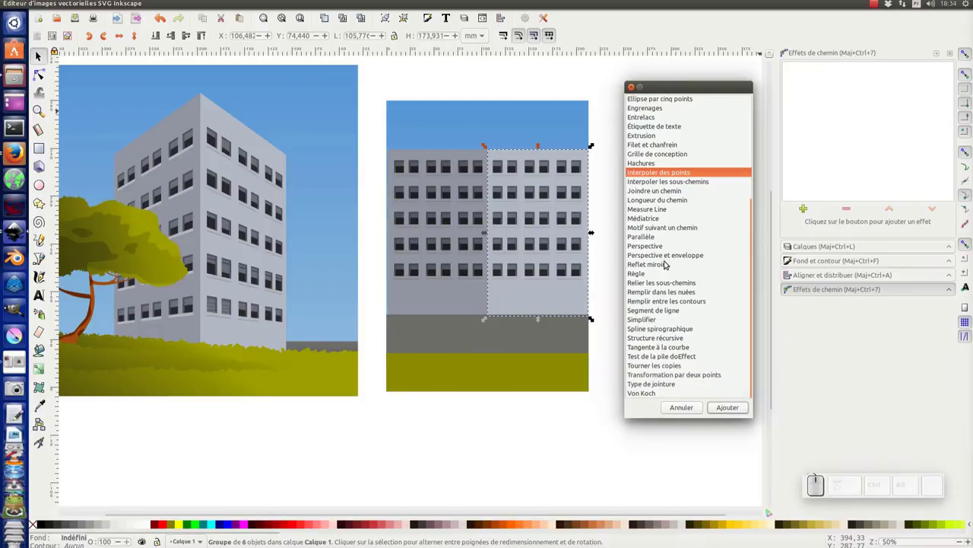
left_click(665, 257)
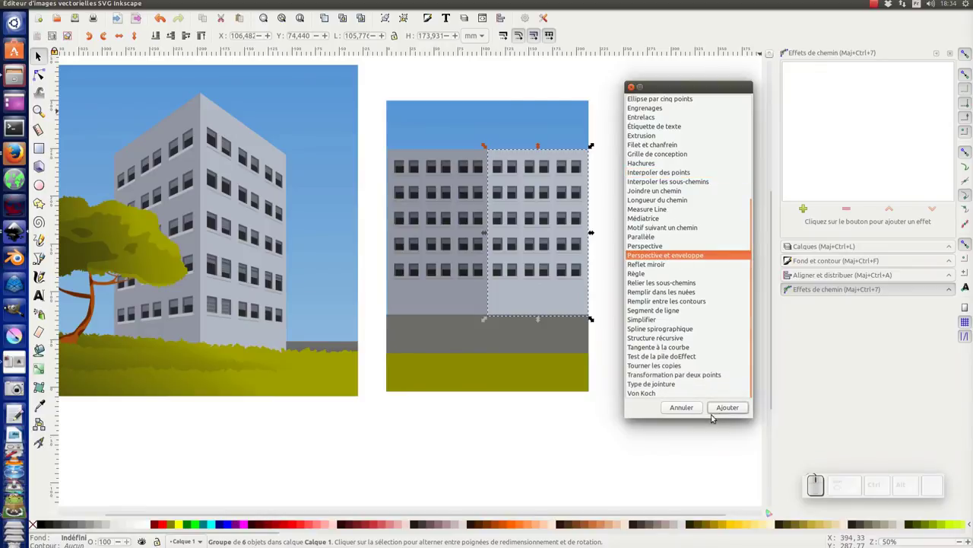
left_click(732, 410)
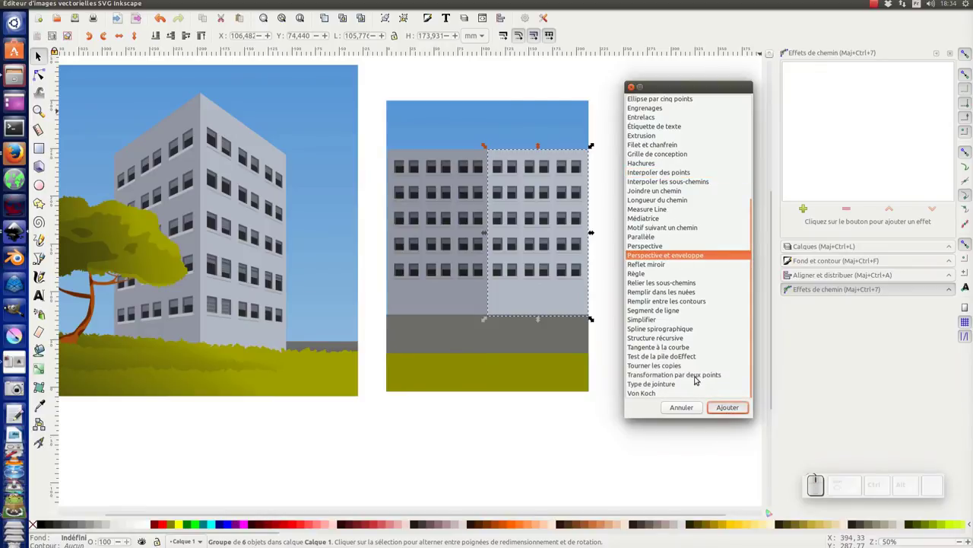
- Target the left facade instead and add the Perspective et enveloppe effect to it
left_click(466, 191)
left_click(807, 226)
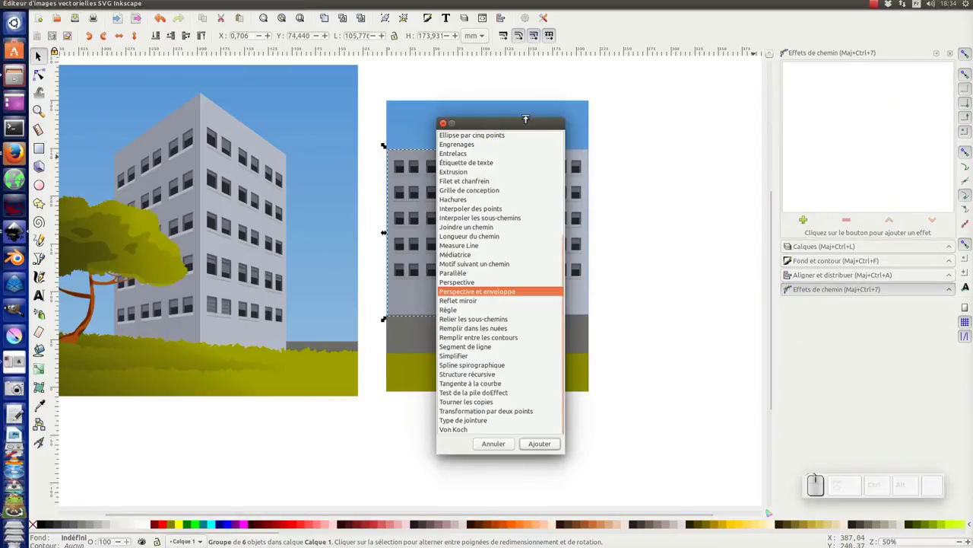
left_click_drag(528, 128, 757, 373)
left_click(756, 415)
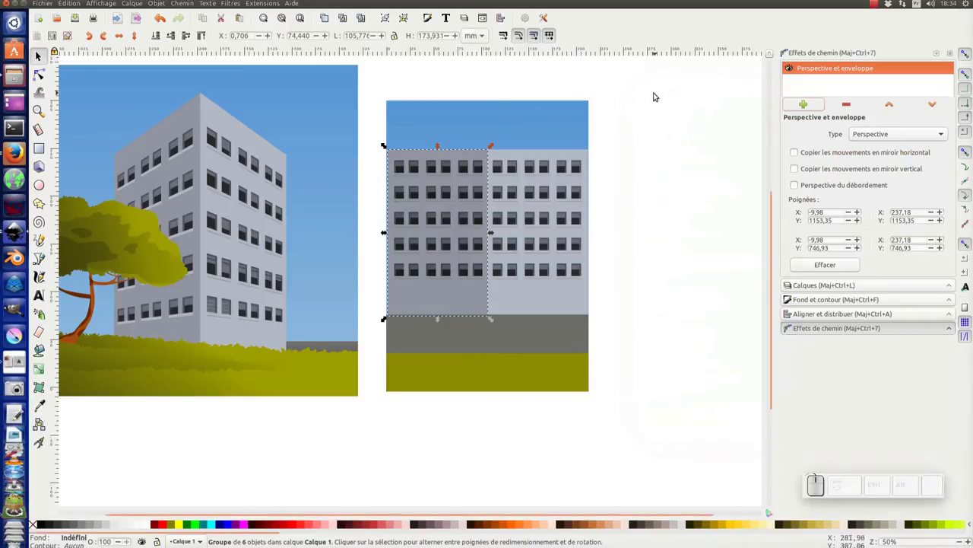
- Save the drawing as 16dc_immeuble_0_92.svg in the Bureau folder
left_click(75, 18)
key("KP_1")
key("d")
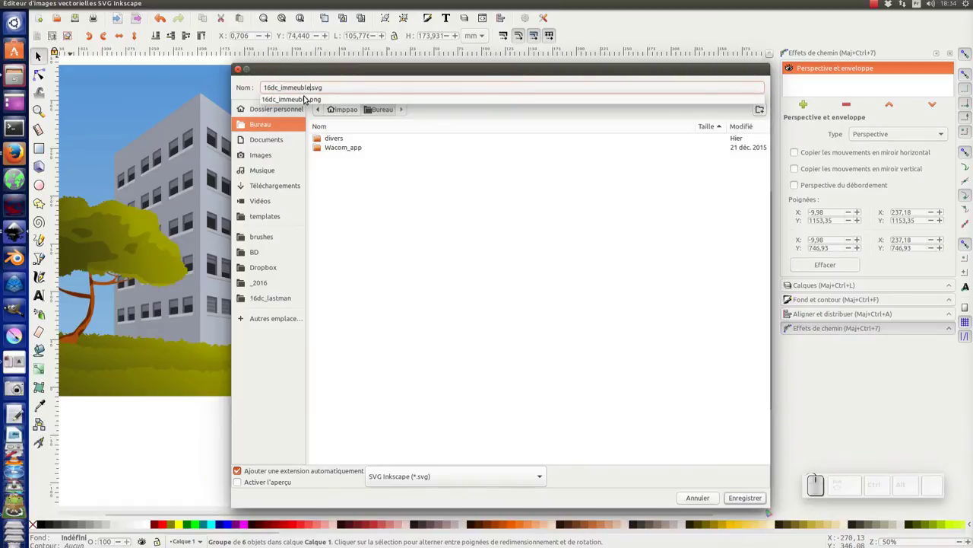
key("KP_0")
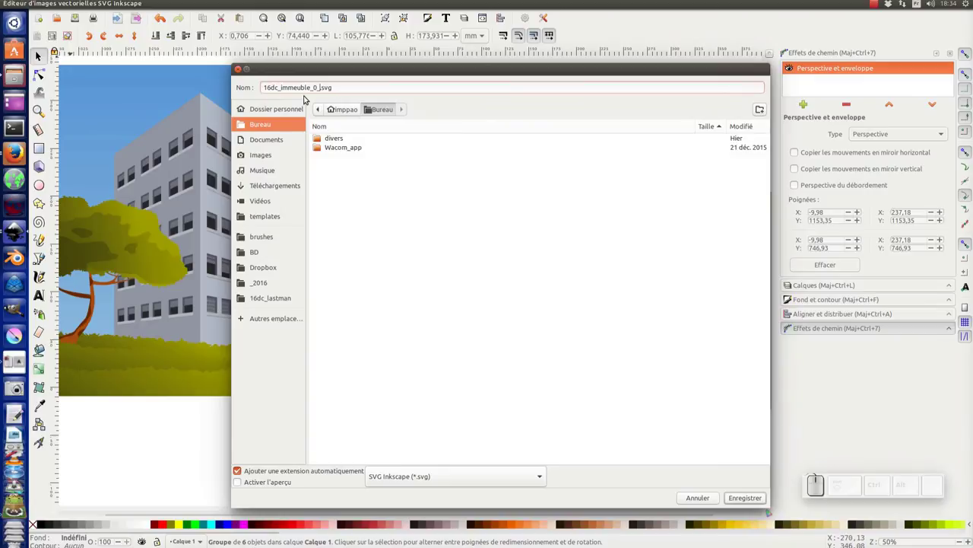
key("KP_9")
key("KP_2")
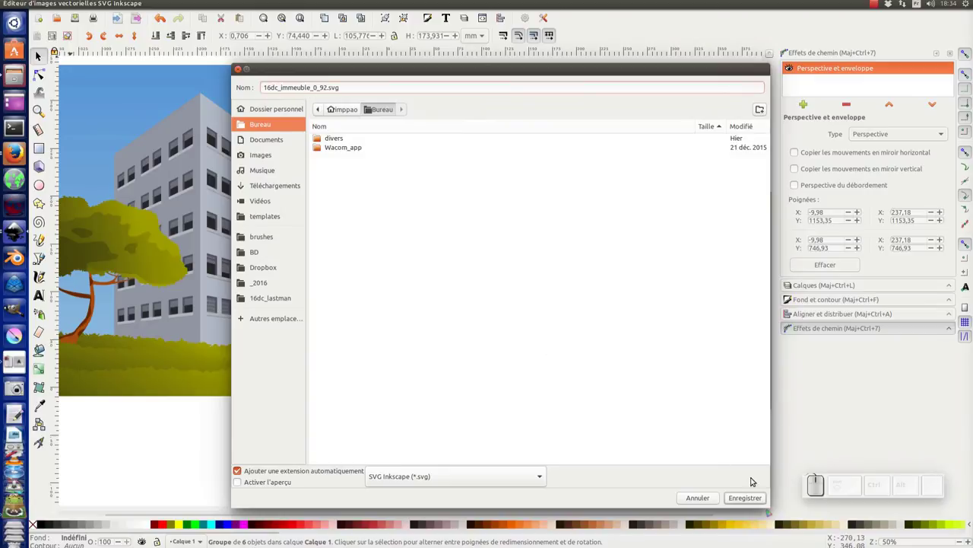
left_click(750, 501)
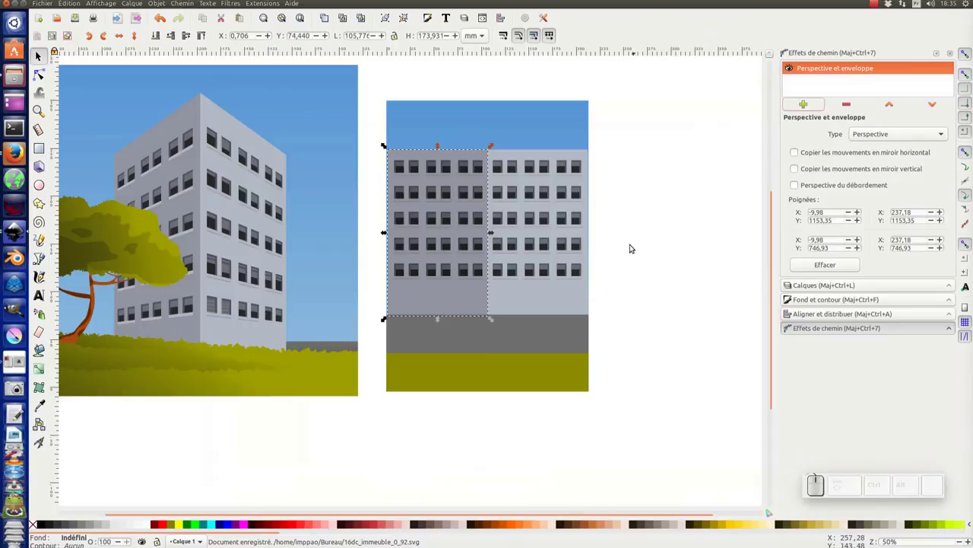
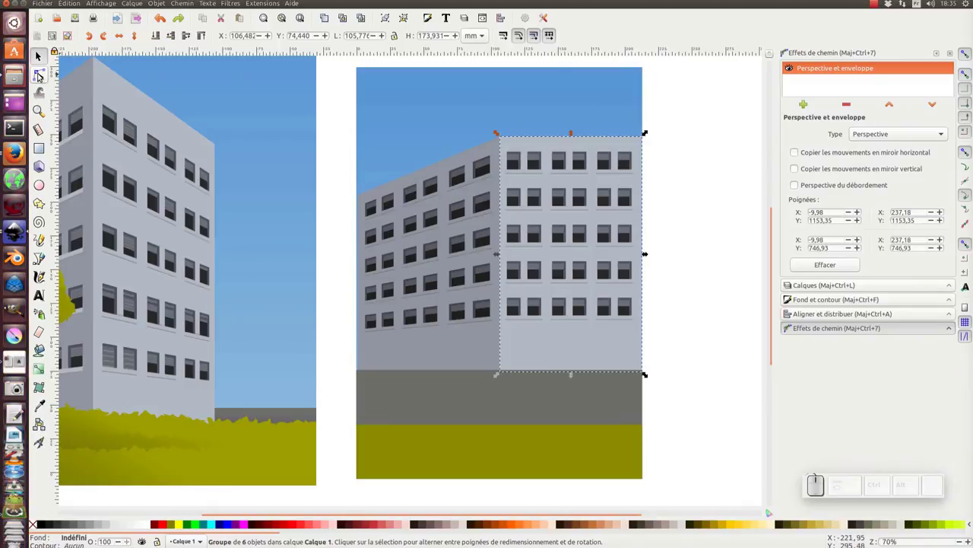
- Drag the envelope corner handles of both facades in the node tool, then reselect the right facade
key("F2")
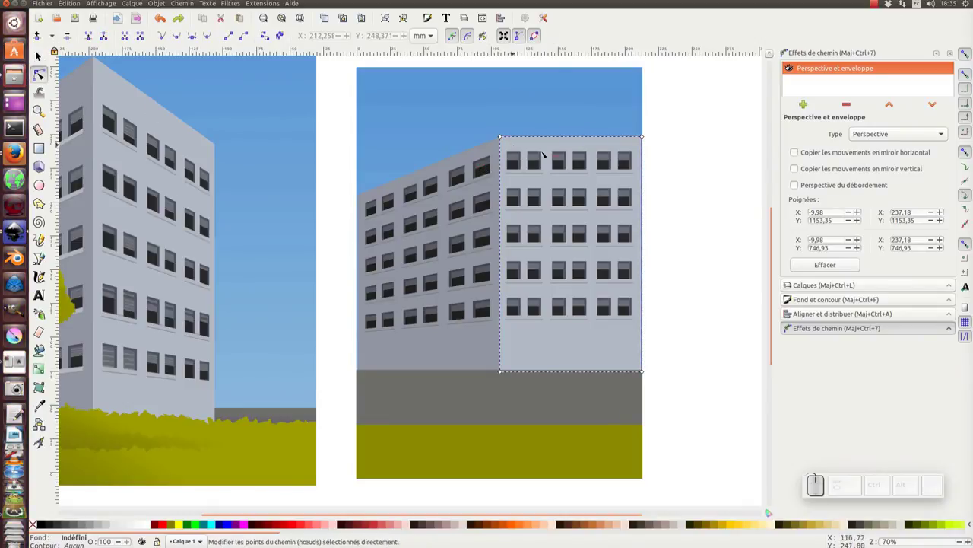
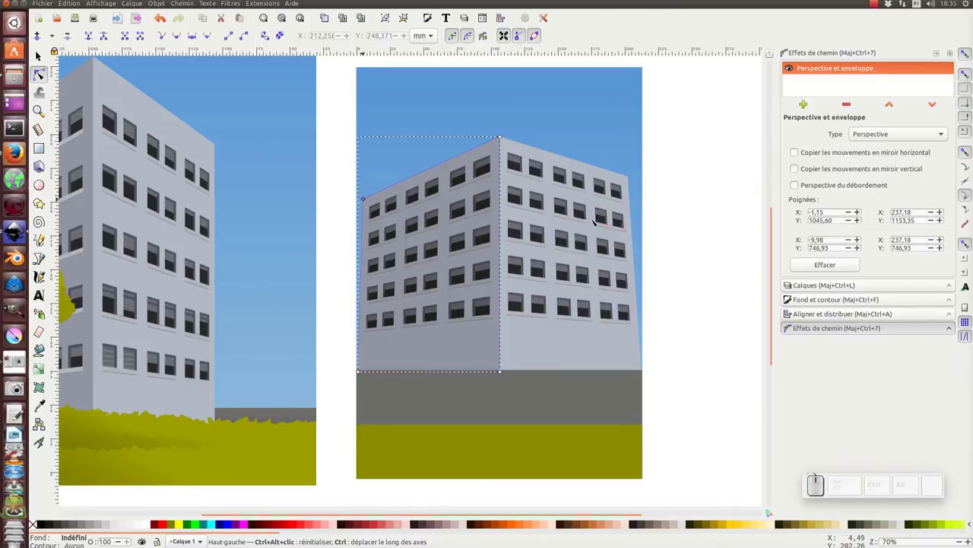
key("F1")
left_click(680, 209)
left_click_drag(661, 268, 599, 287)
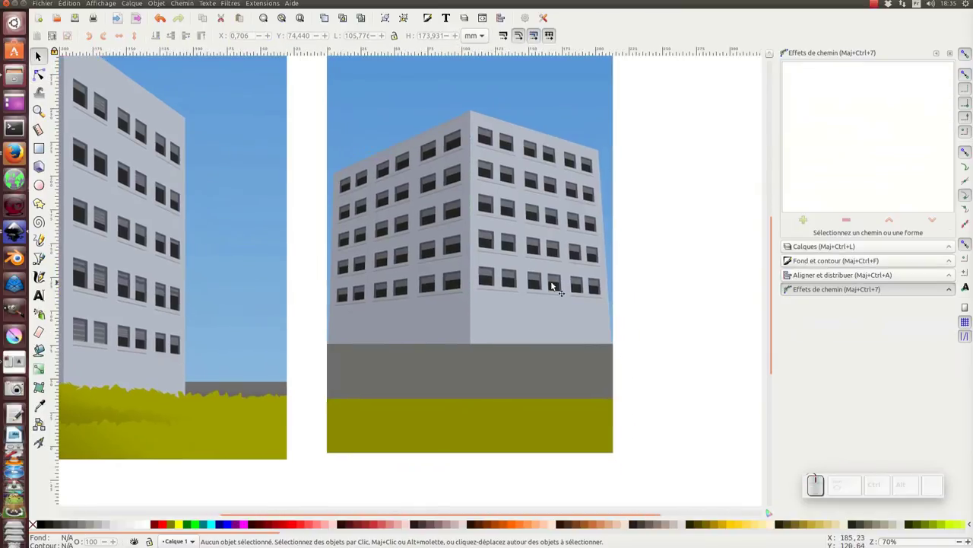
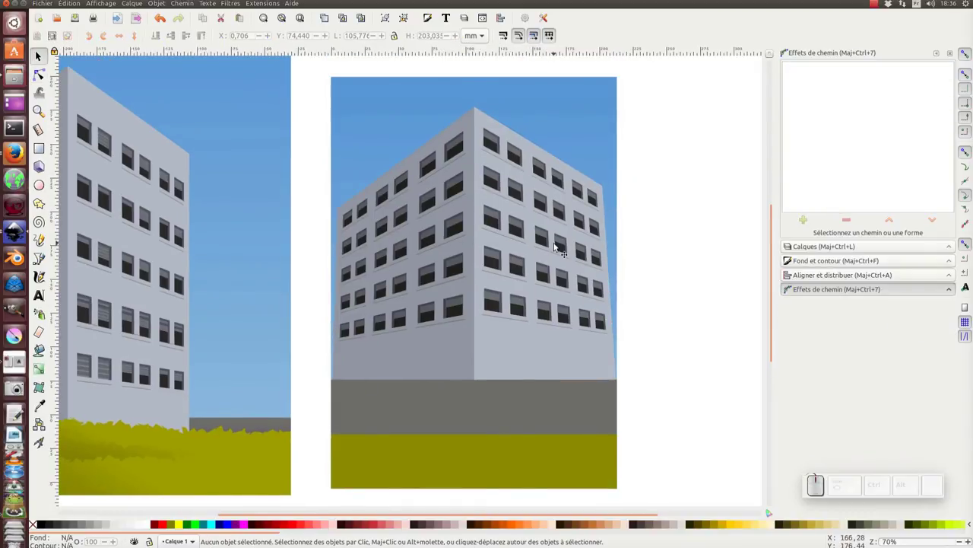
- Scale both facades together to about 80% and move the building over the scene
left_click(558, 246)
left_click(398, 274)
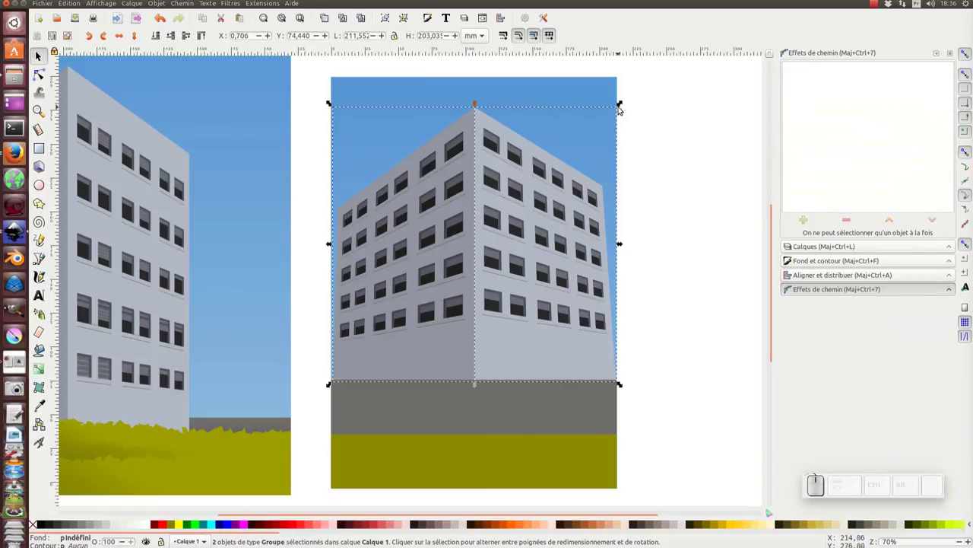
left_click_drag(621, 107, 513, 196)
left_click_drag(490, 194, 496, 234)
- Readjust the right facade's perspective handles and nudge the building down onto the road
scroll("down", 3)
left_click(687, 184)
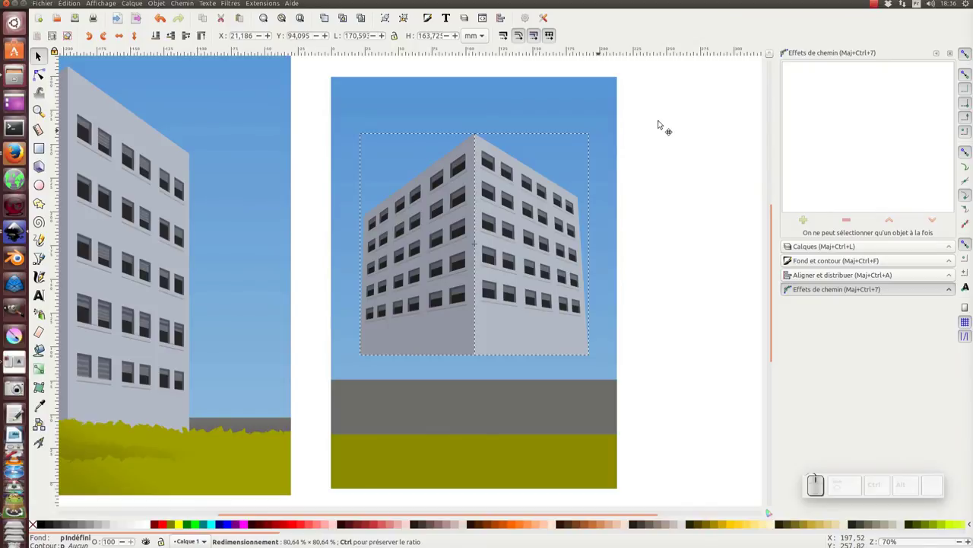
left_click(523, 252)
left_click(467, 268)
key("ctrl+f")
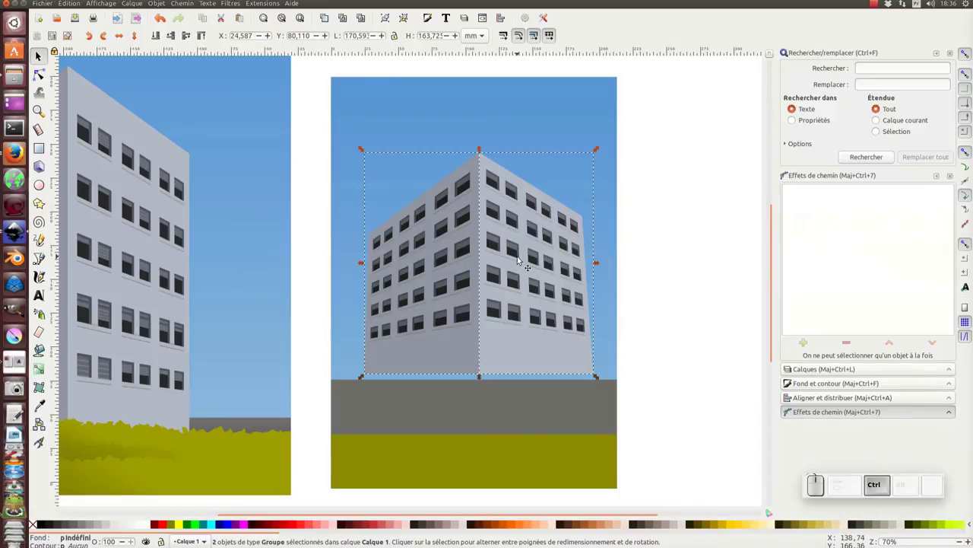
- Group the two facades (Ctrl+G) and lower the building onto the grey road's edge
key("ctrl+g")
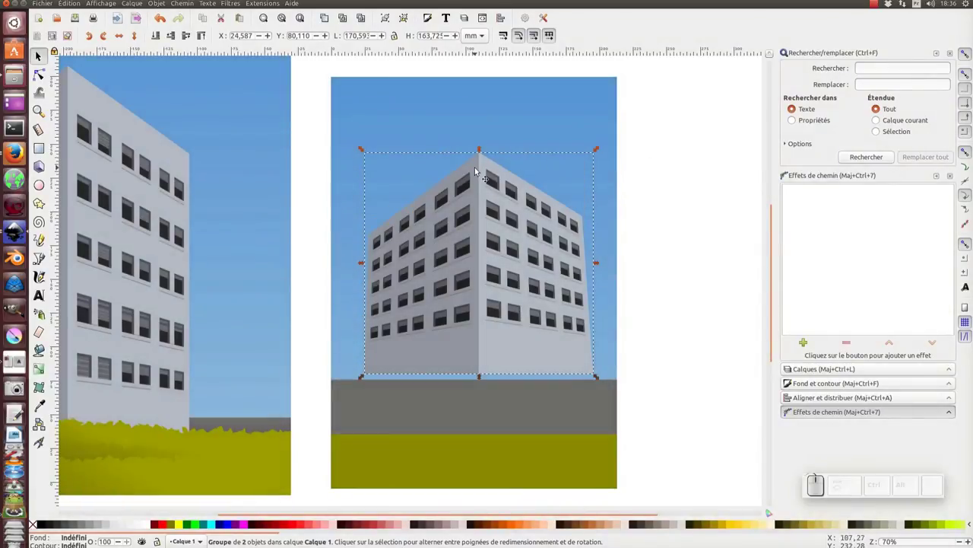
key("Down")
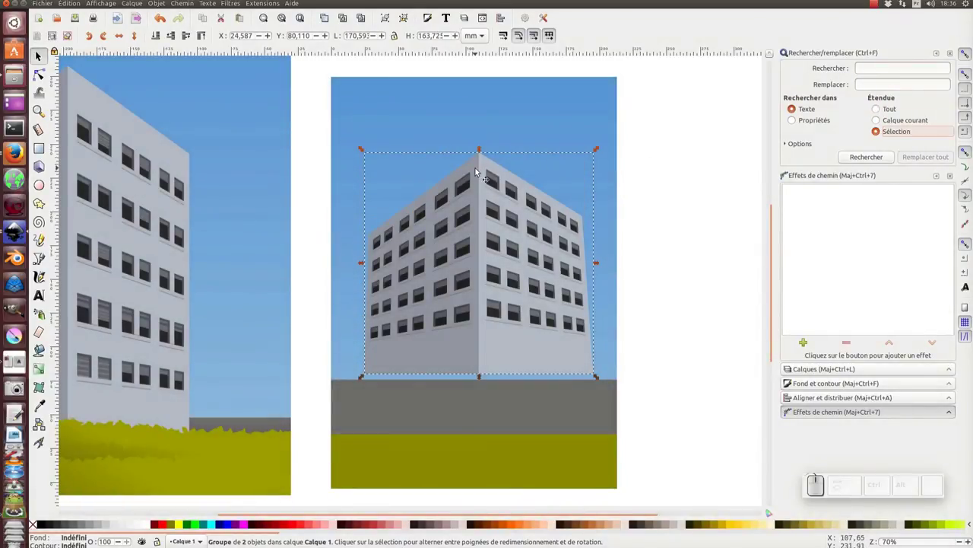
left_click(491, 195)
key("Down")
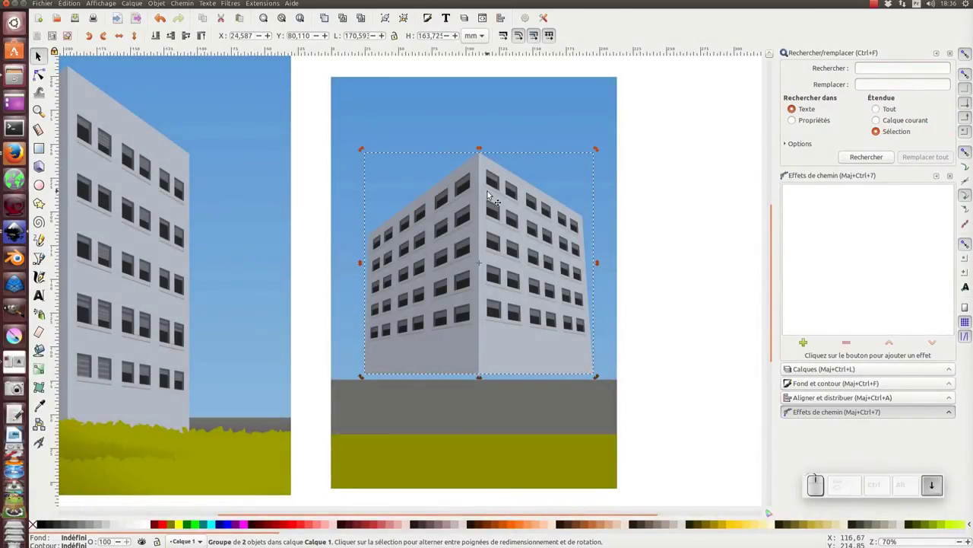
key("Down")
key("Down")
- Enter the group and select the right facade to reach its Perspective and envelope settings
left_click(703, 169)
left_click(489, 246)
left_click_drag(525, 240, 483, 232)
left_click(483, 233)
middle_click(486, 231)
left_click(485, 230)
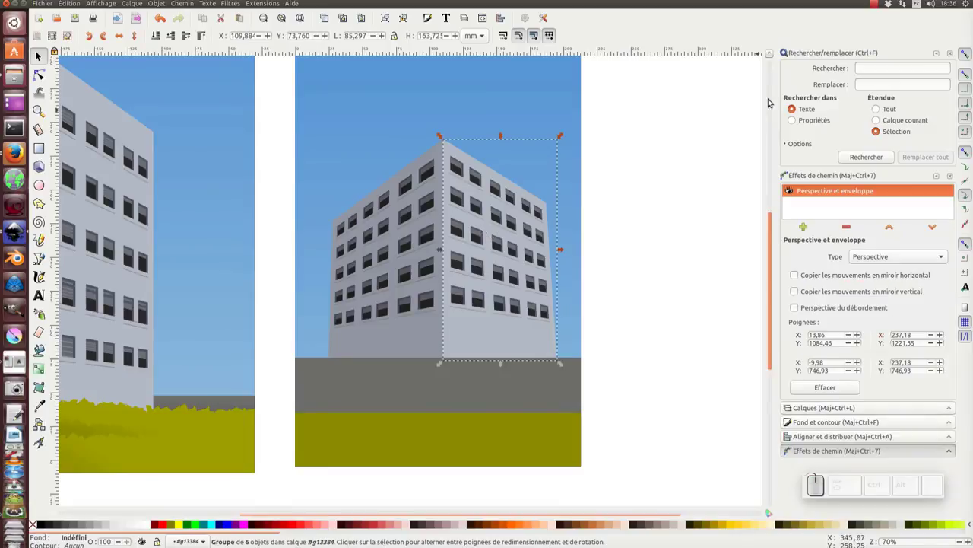
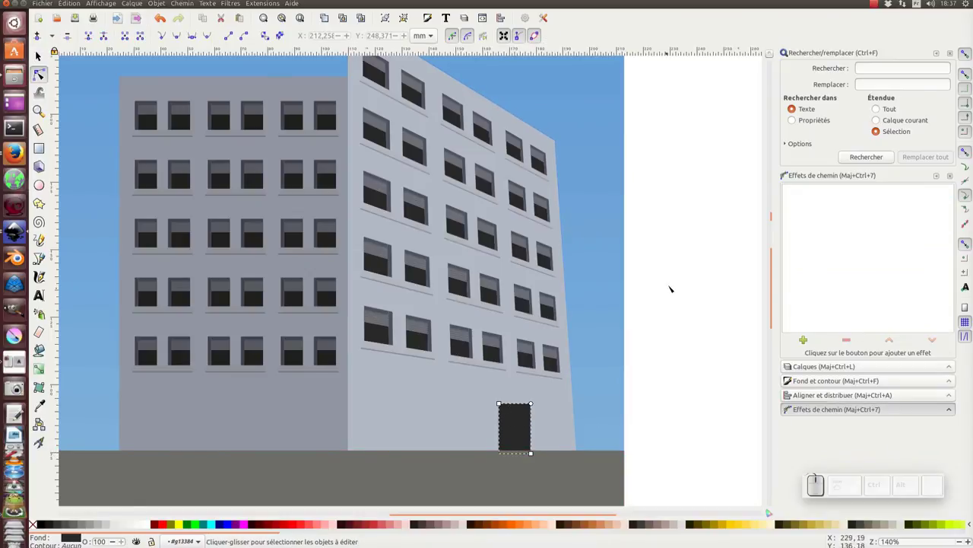
- Select the dark door rectangle at the foot of the right facade group
key("F1")
left_click(675, 283)
left_click(544, 391)
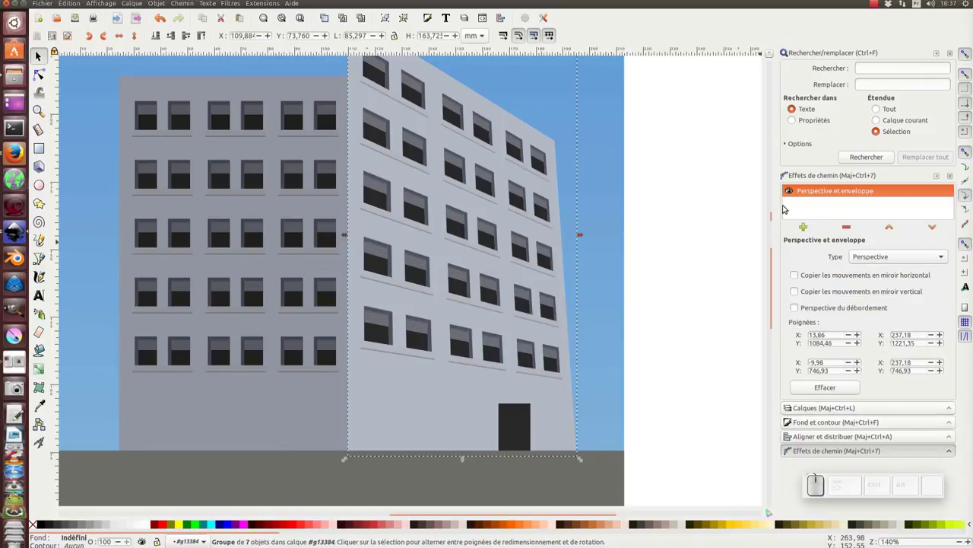